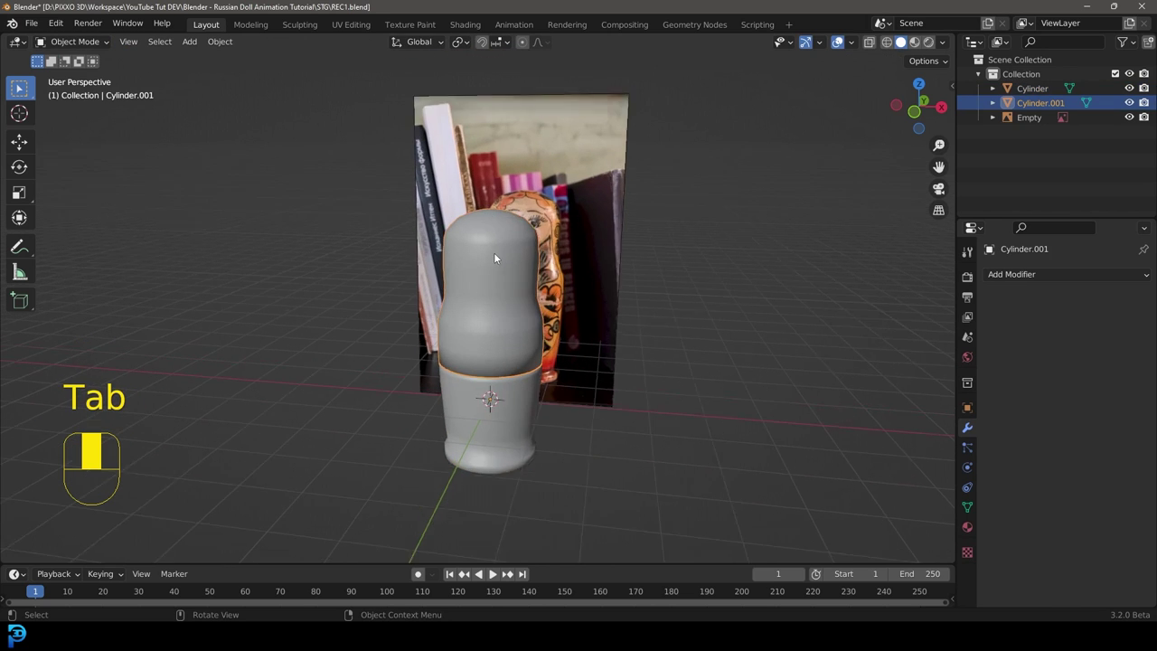
Hide the top half and enter Edit Mode on the bottom half of the doll
key(h)
click(552, 442)
key(Tab)
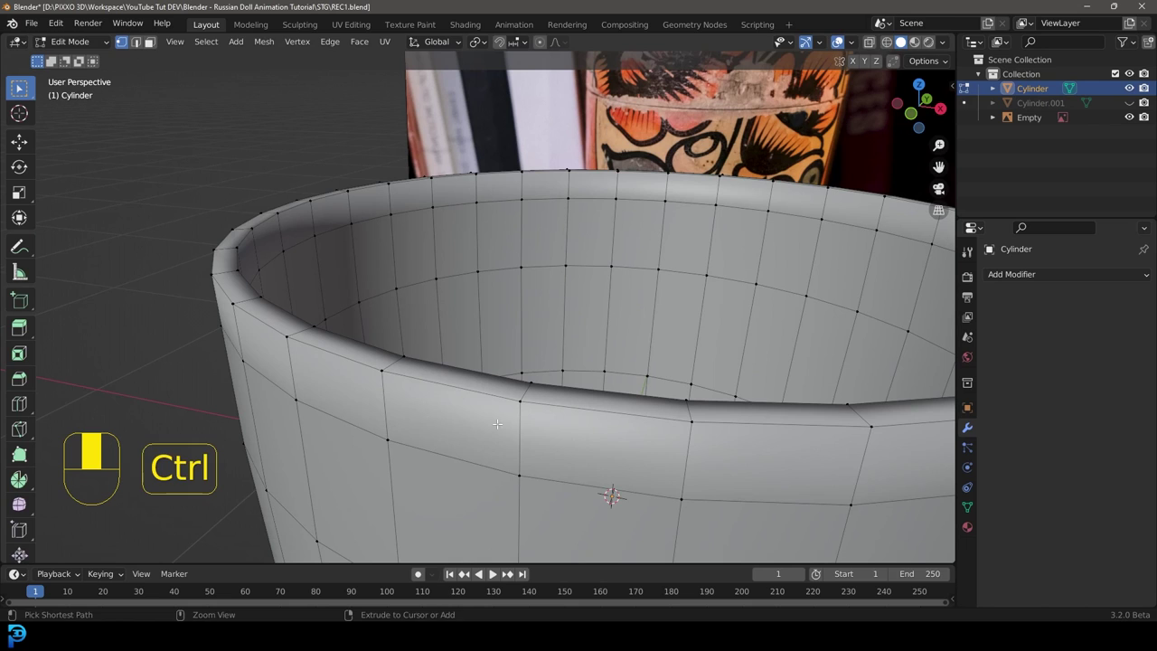
Add tightening edge loops near the lower rim and along the top rim
key(ctrl+r)
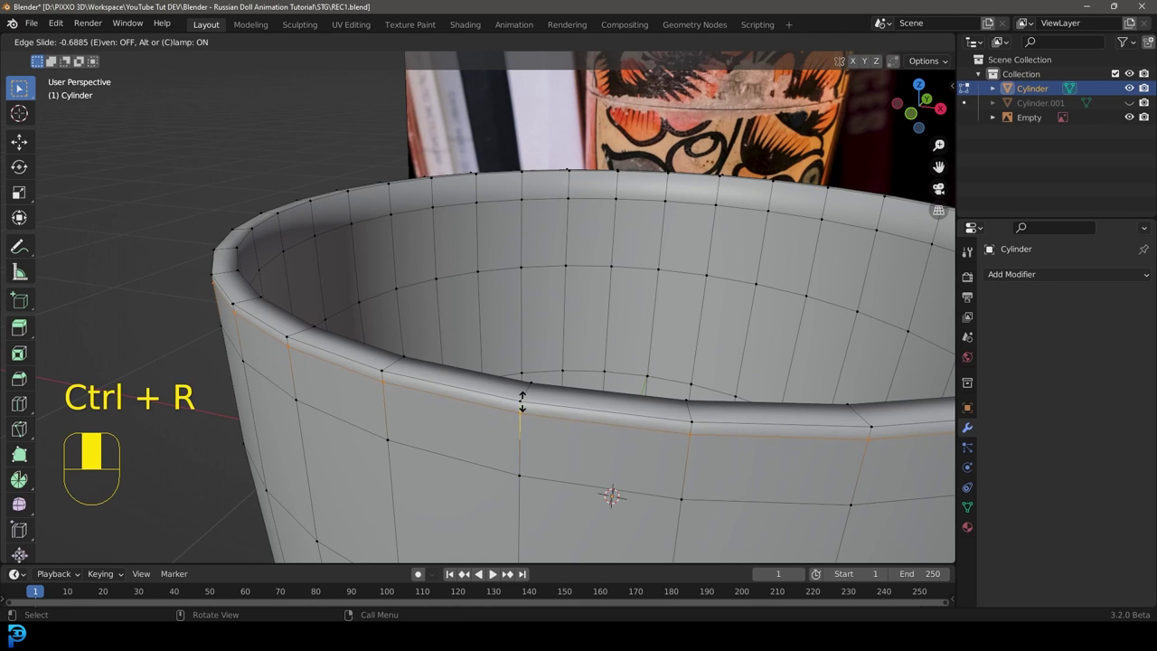
key(ctrl+t)
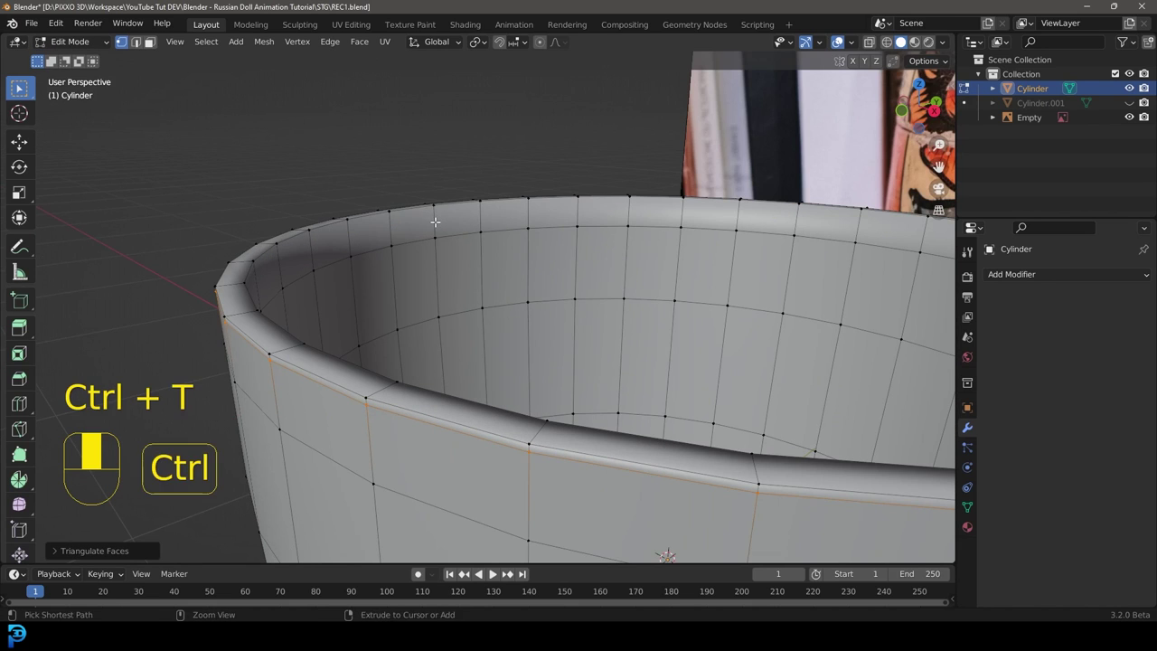
key(ctrl+r)
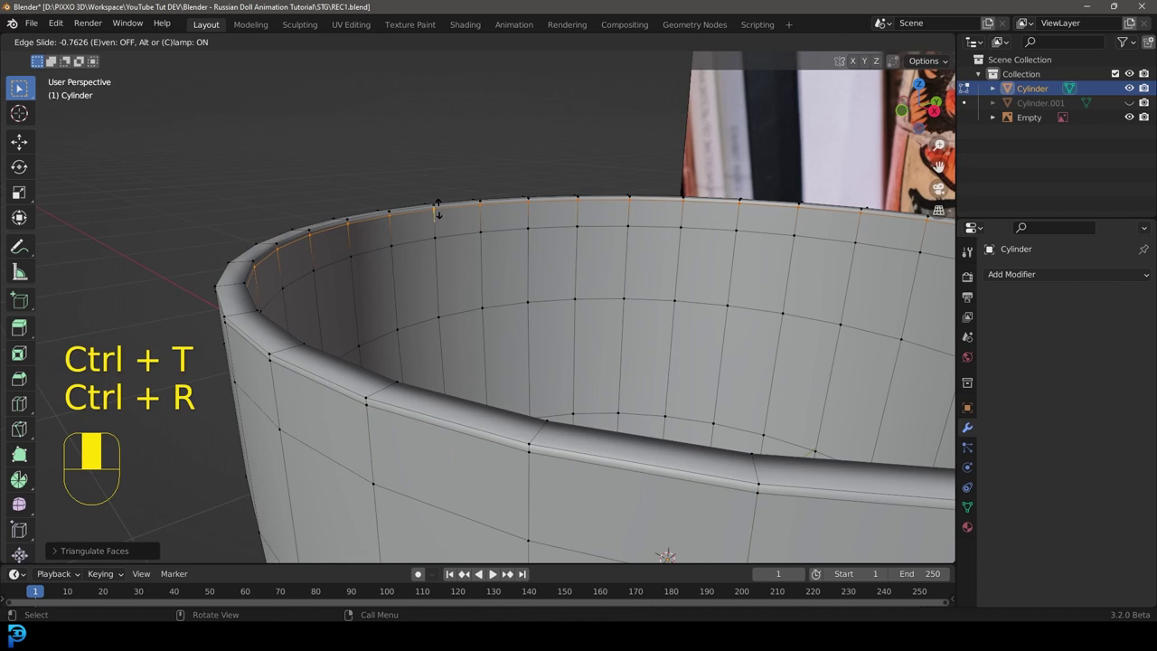
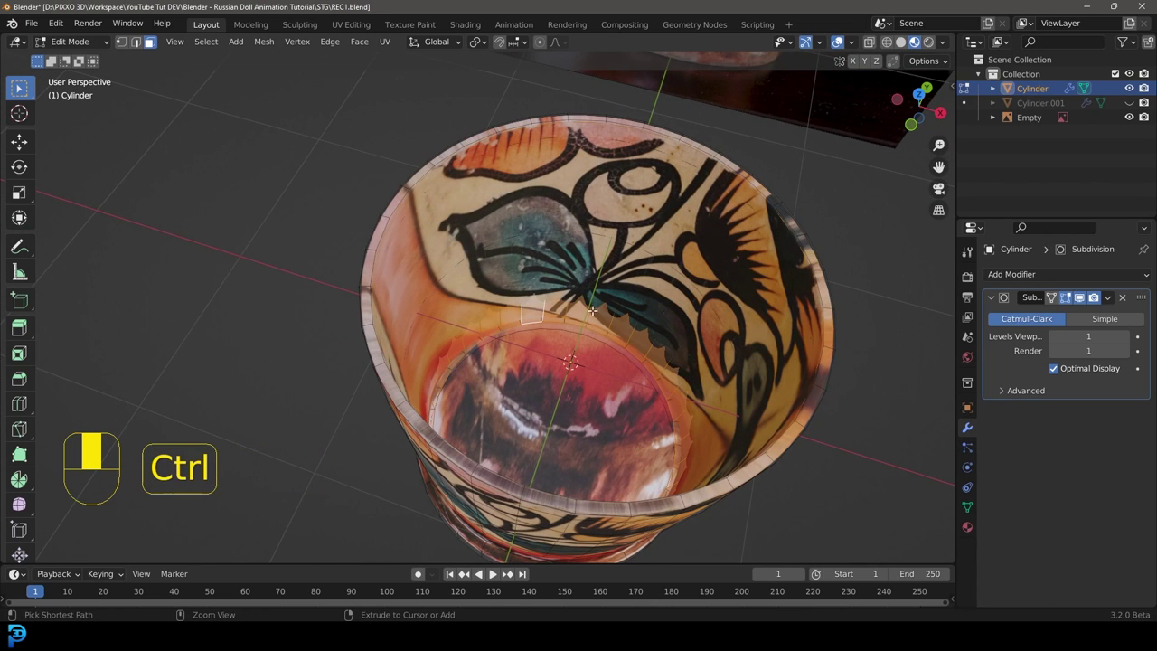
Assign the plywood wood material to the inner faces of the doll half
key(ctrl+KP_Add)
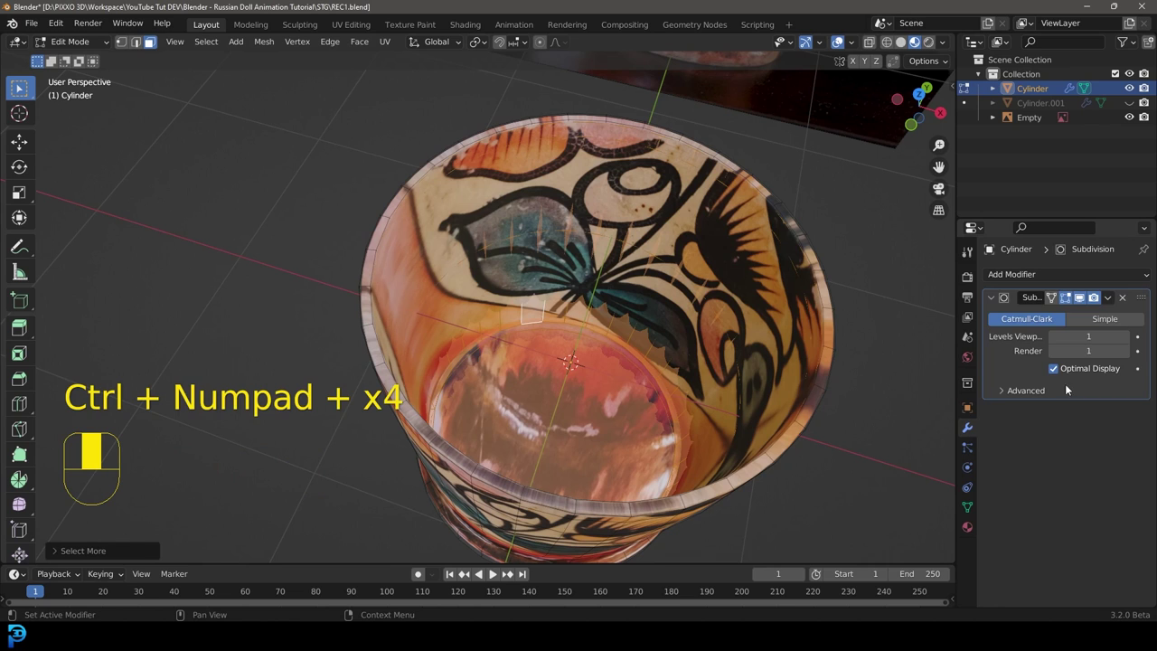
click(971, 531)
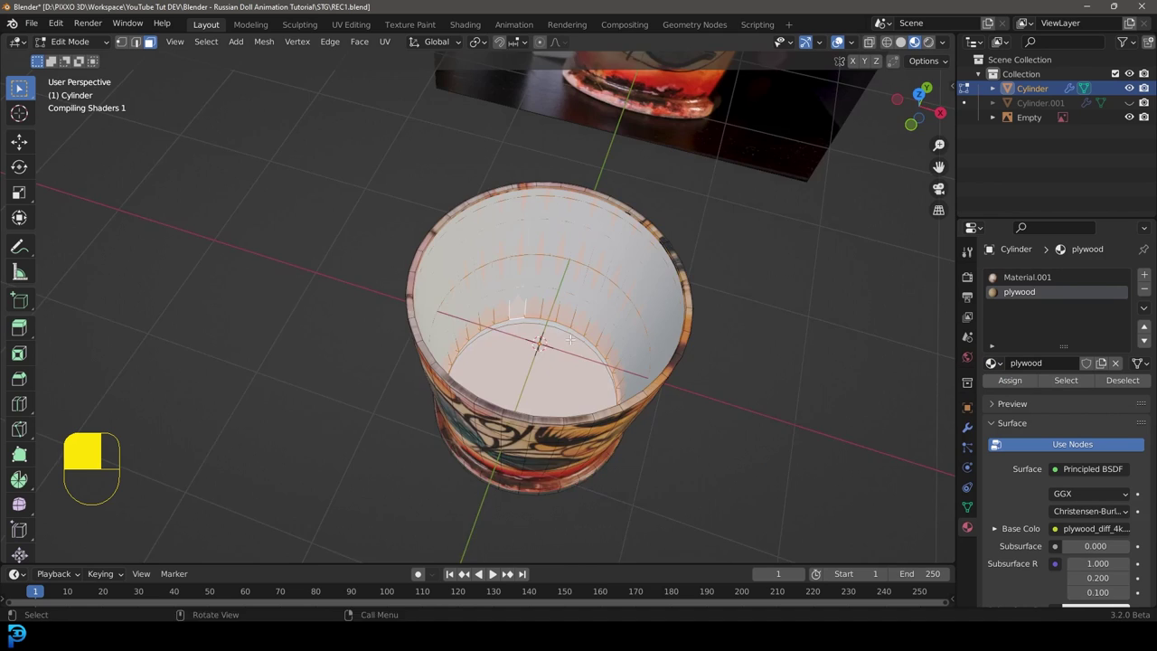
key(Tab)
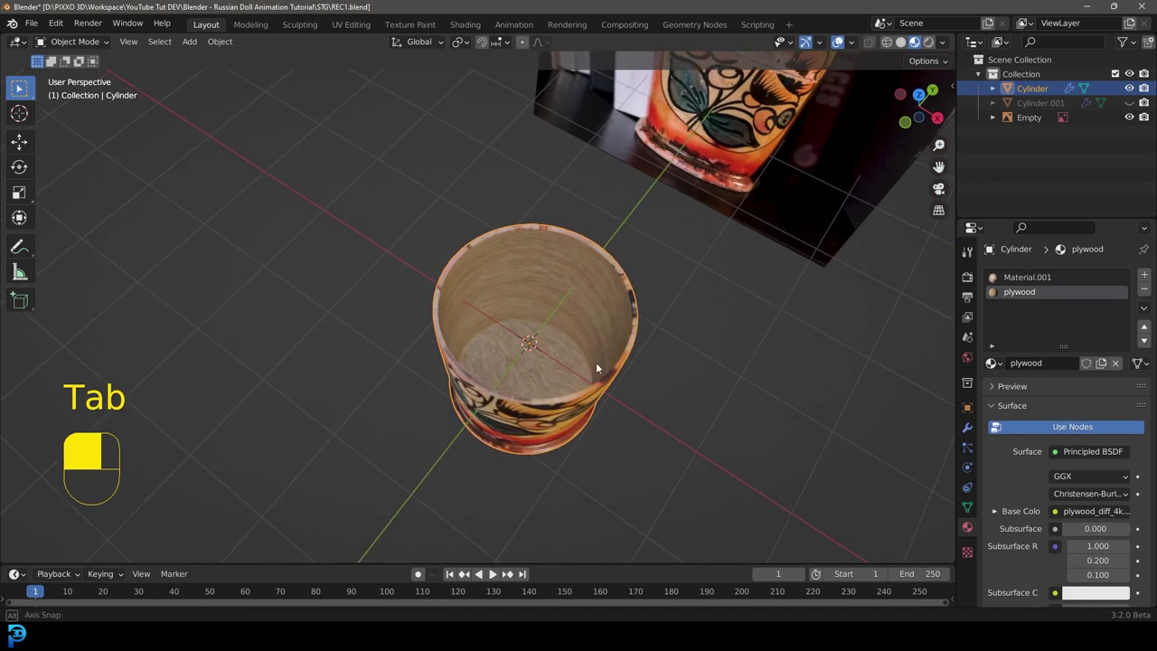
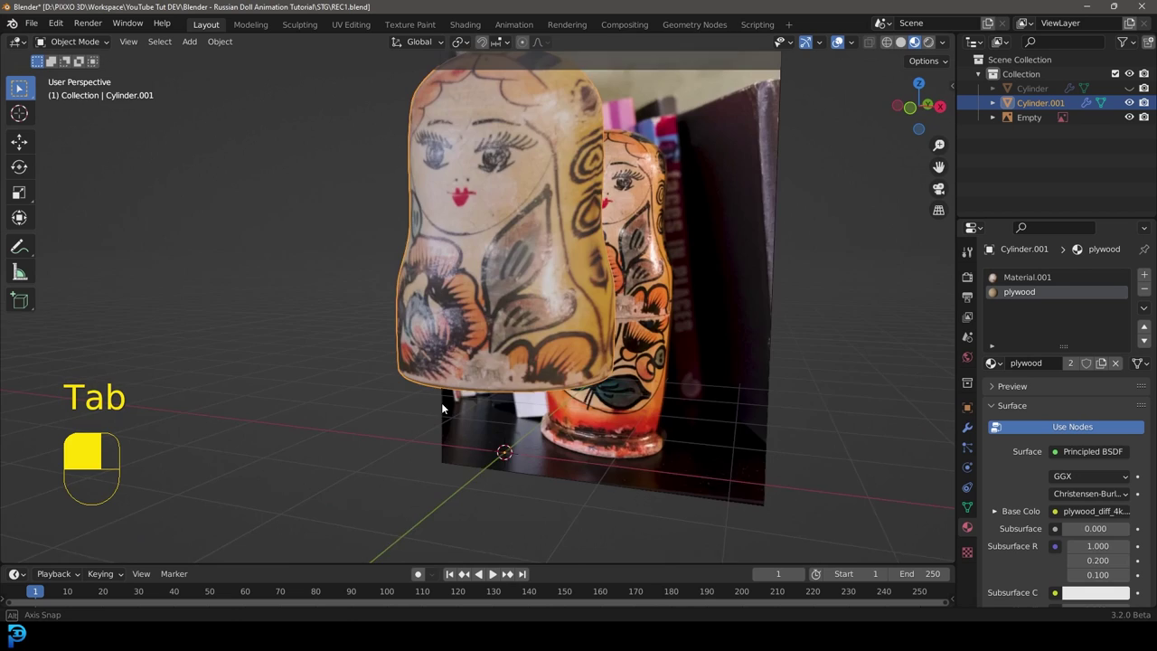
Unhide everything and remove the reference image, leaving only the two doll halves
key(alt+h)
key(alt+a)
drag(505, 403, 501, 304)
click(500, 304)
drag(501, 304, 306, 171)
Reposition the halves along X, view from the front and save the scene as REC2
key(g)
key(x)
drag(478, 302, 504, 246)
key(KP_1)
key(F3)
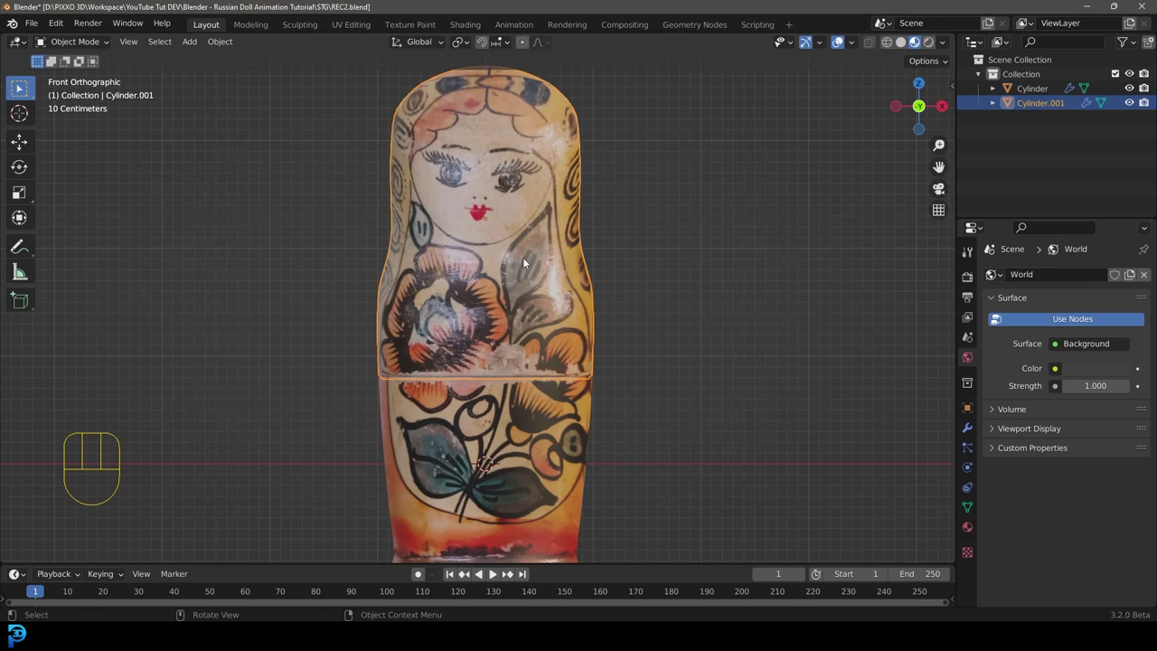
Duplicate both doll halves and scale the copy down to nest inside the original
key(r)
click(557, 411)
key(r)
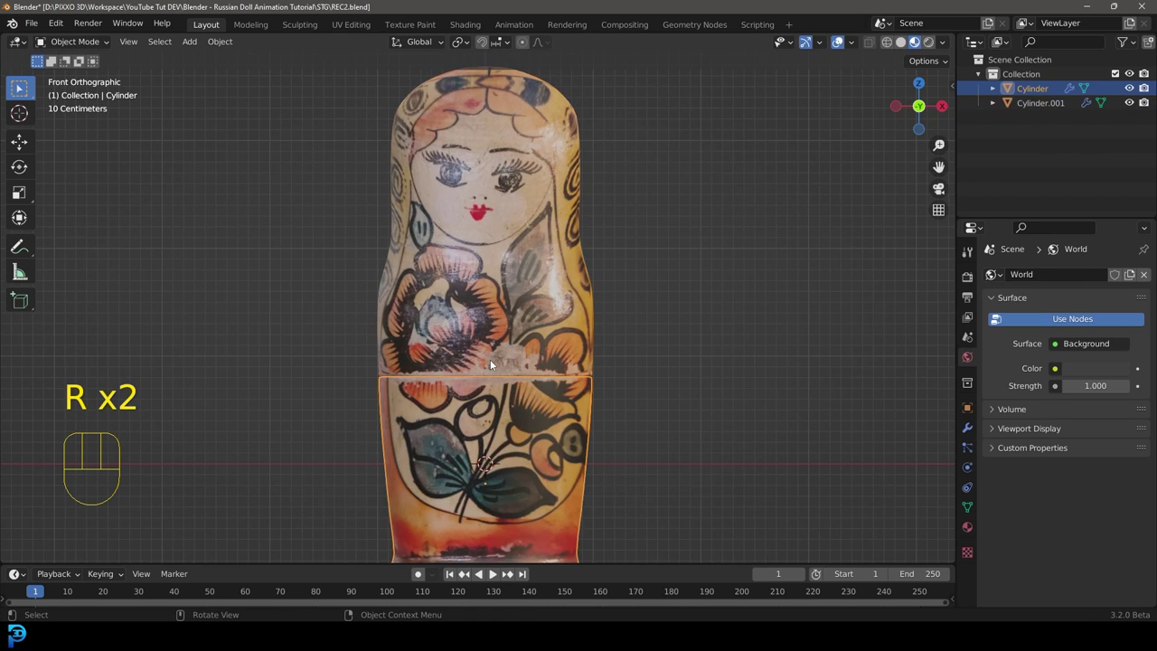
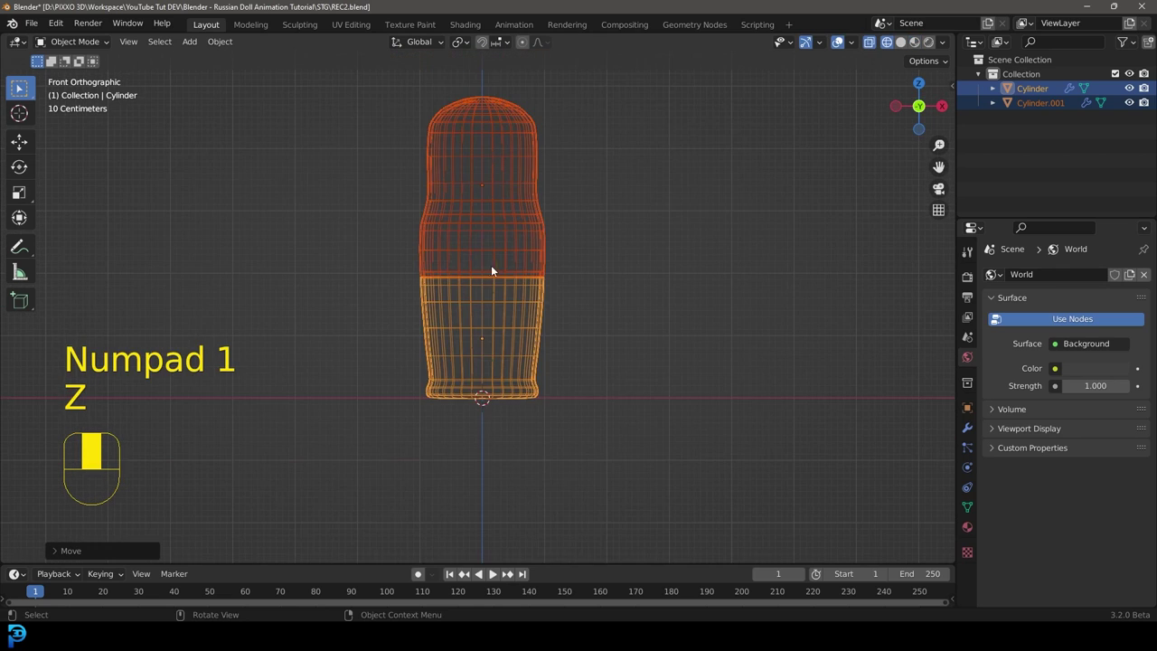
key(shift+d)
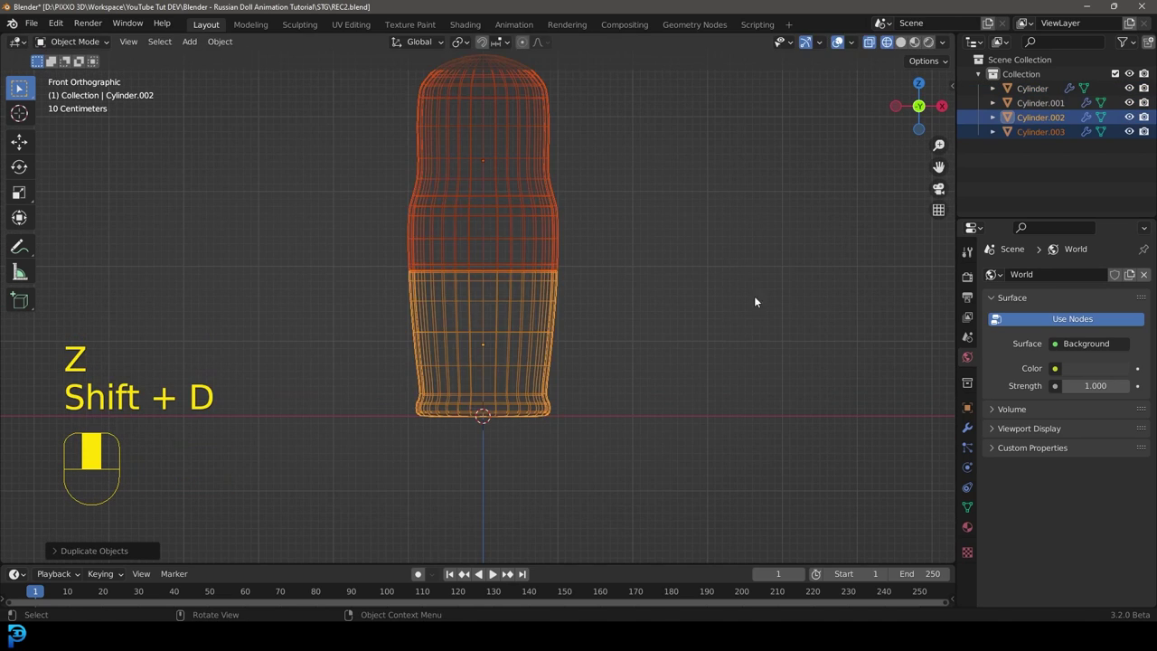
key(s)
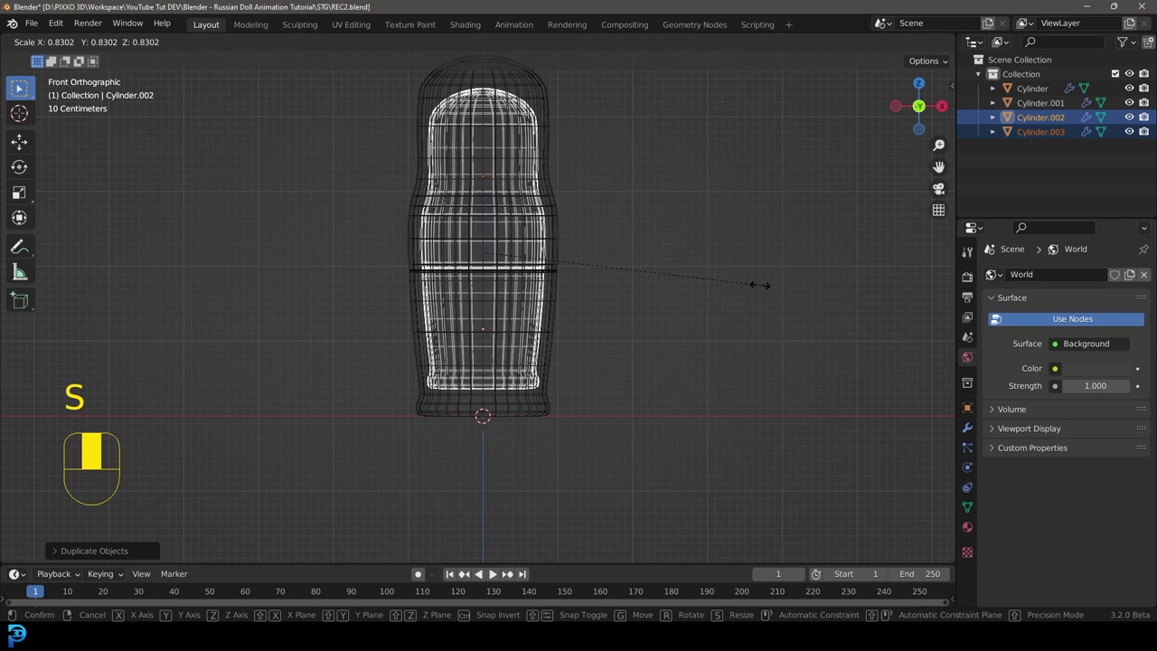
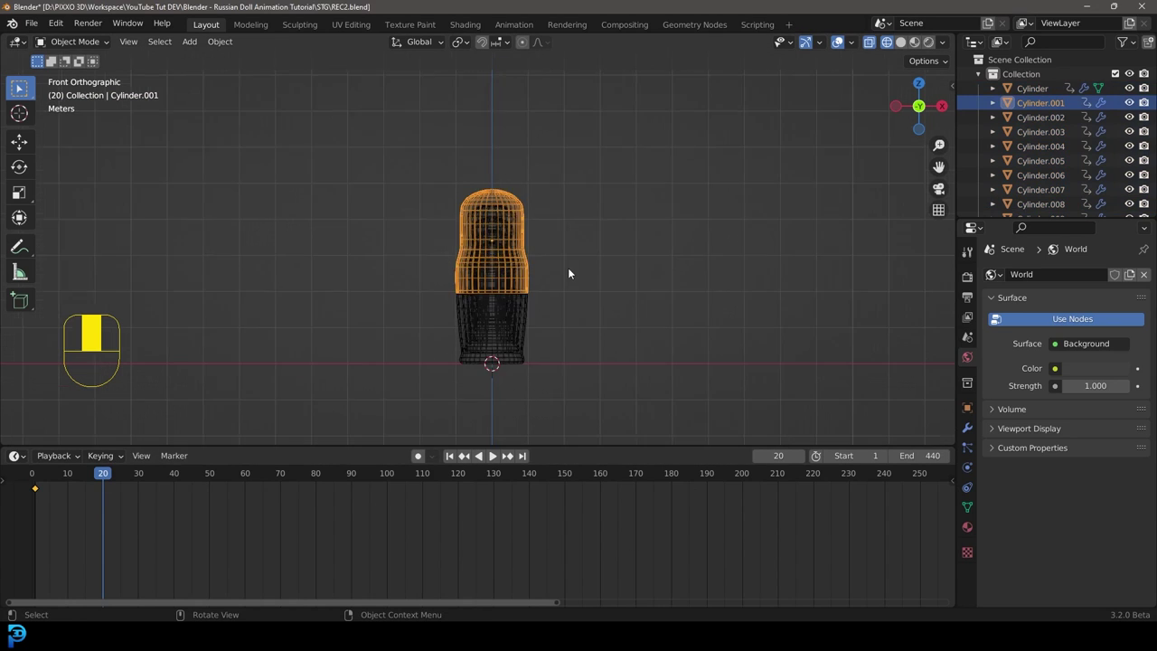
Lift the top half upward and keyframe it at frame 20, then keyframe all pieces
key(g)
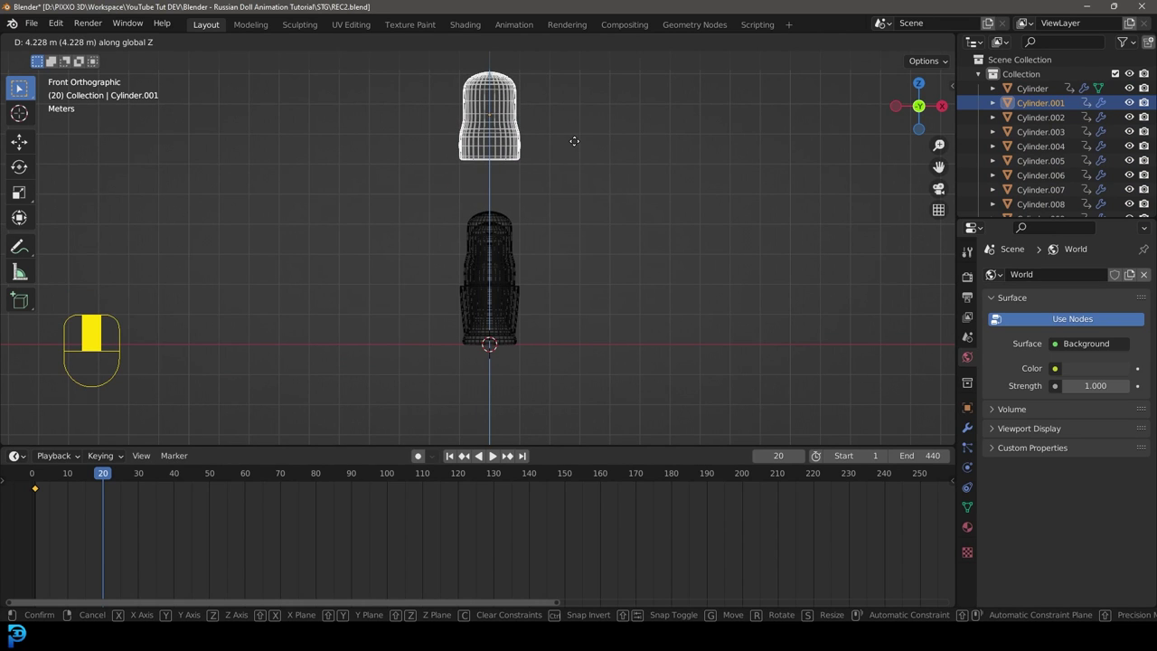
key(g)
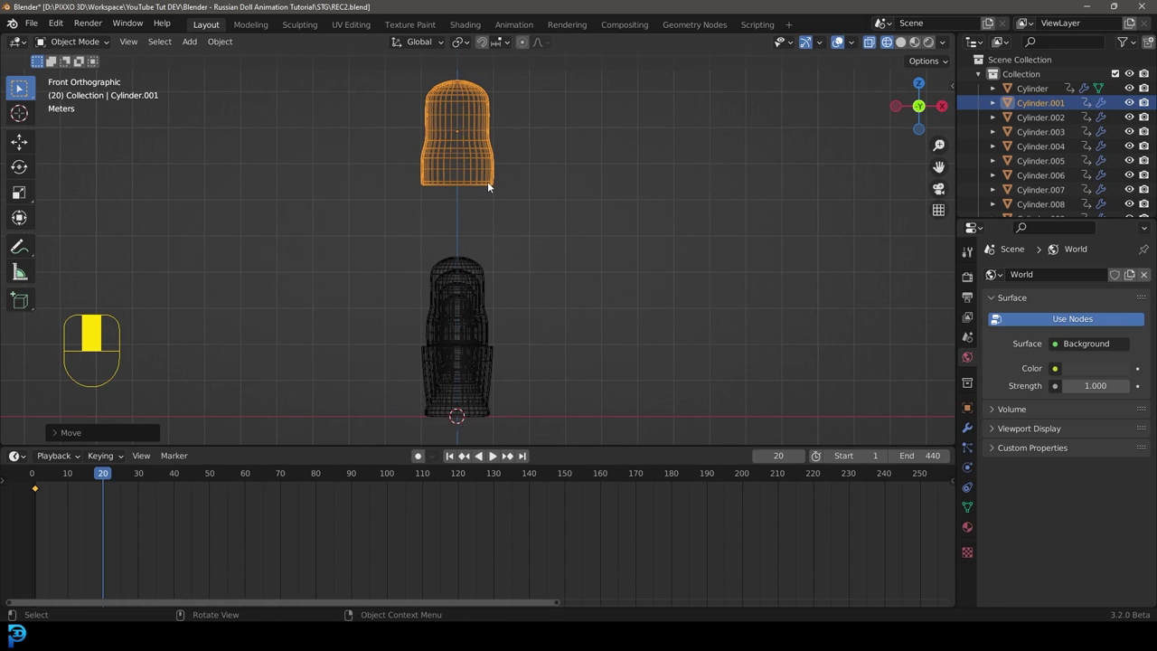
key(i)
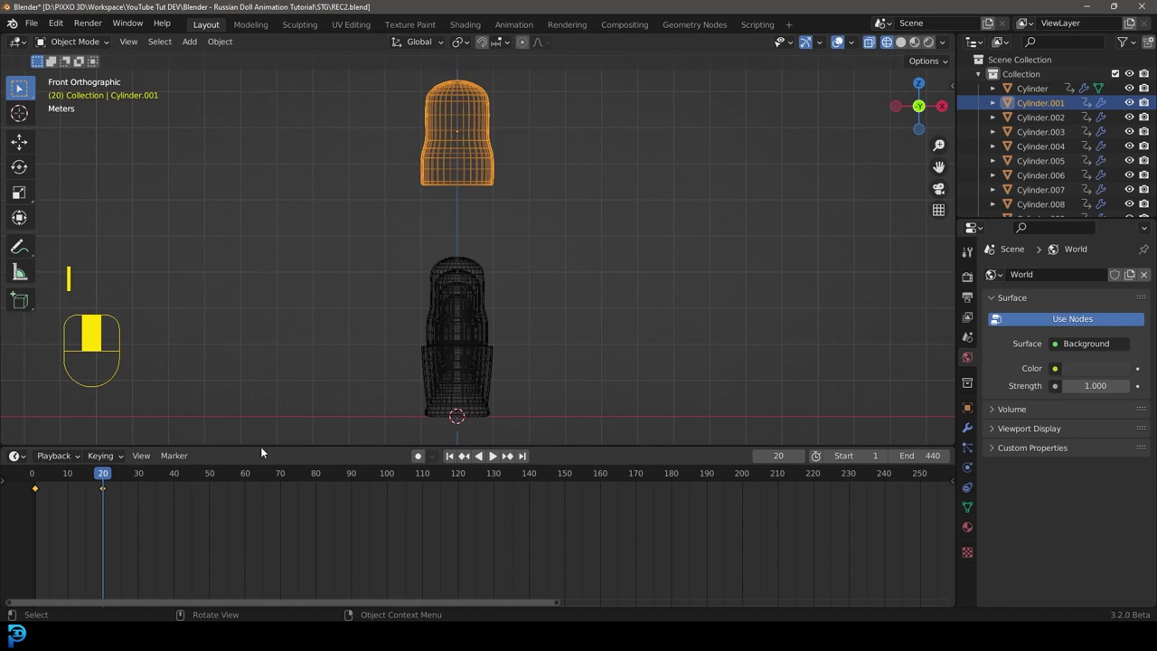
key(a)
key(i)
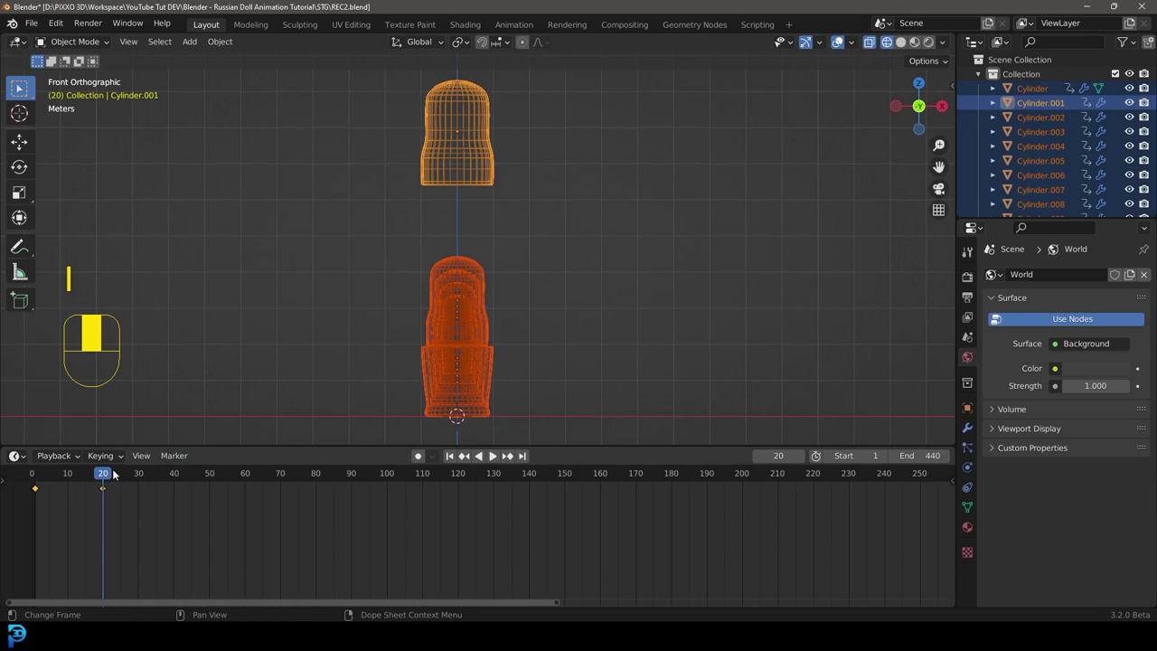
Hide a half, move the nested copies upward at frame 40 and keyframe them, then unhide
drag(108, 475, 511, 286)
drag(512, 286, 542, 385)
key(h)
drag(542, 385, 508, 223)
key(KP_1)
key(g)
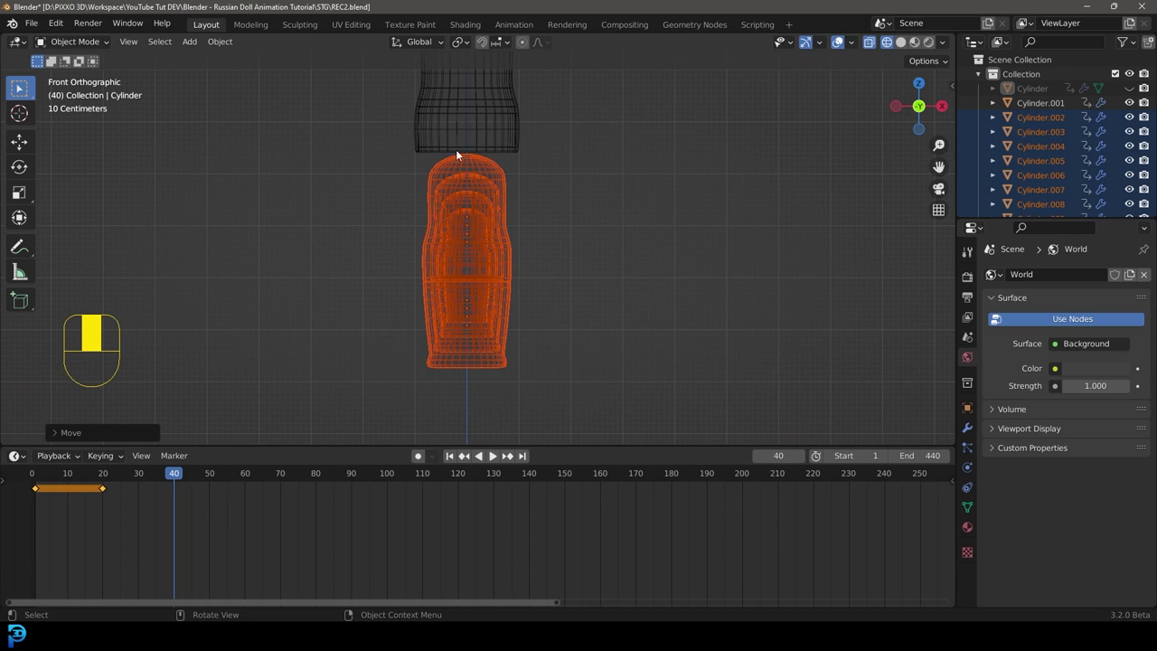
key(i)
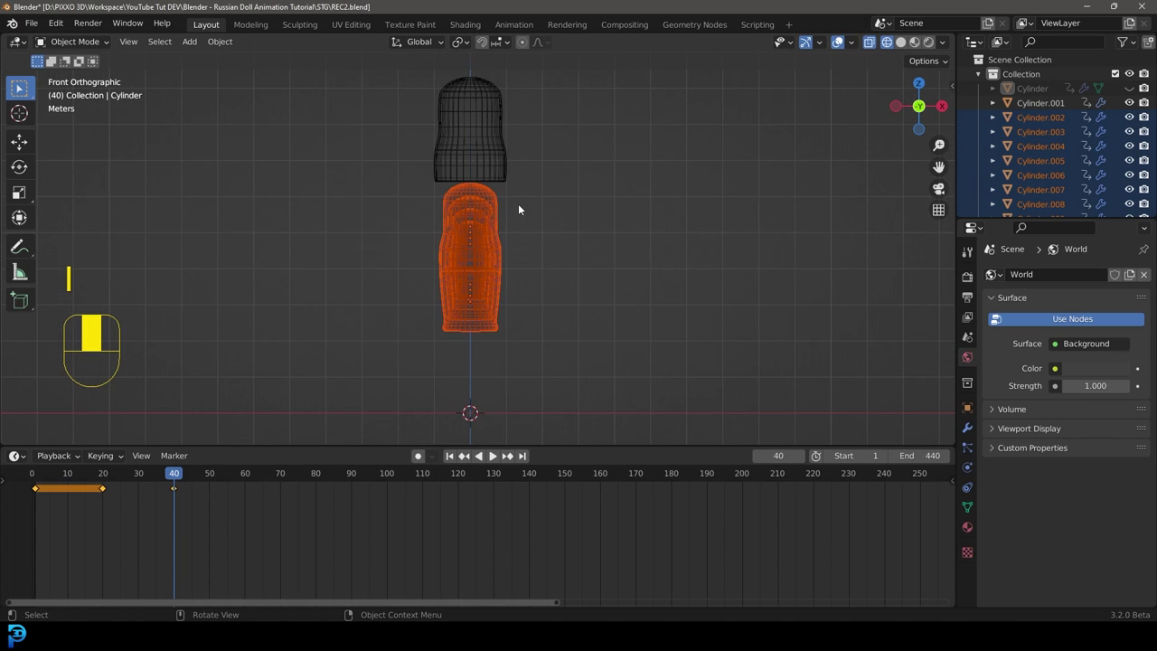
key(alt+h)
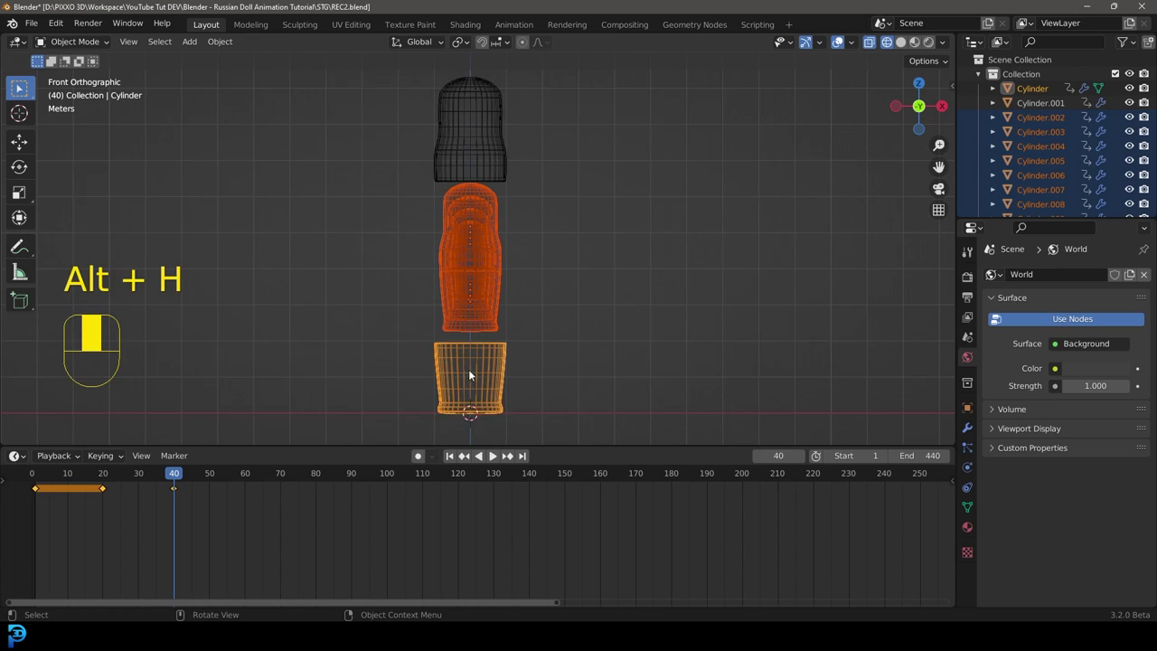
Insert Location & Rotation keyframes for all doll pieces at frame 40
key(a)
key(i)
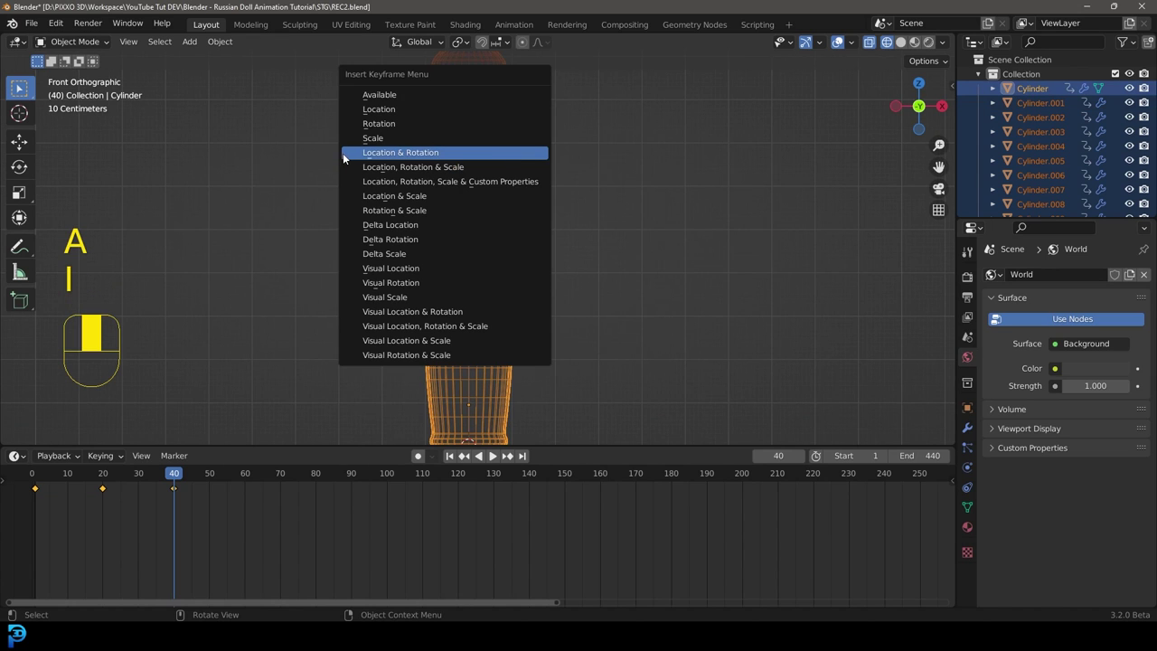
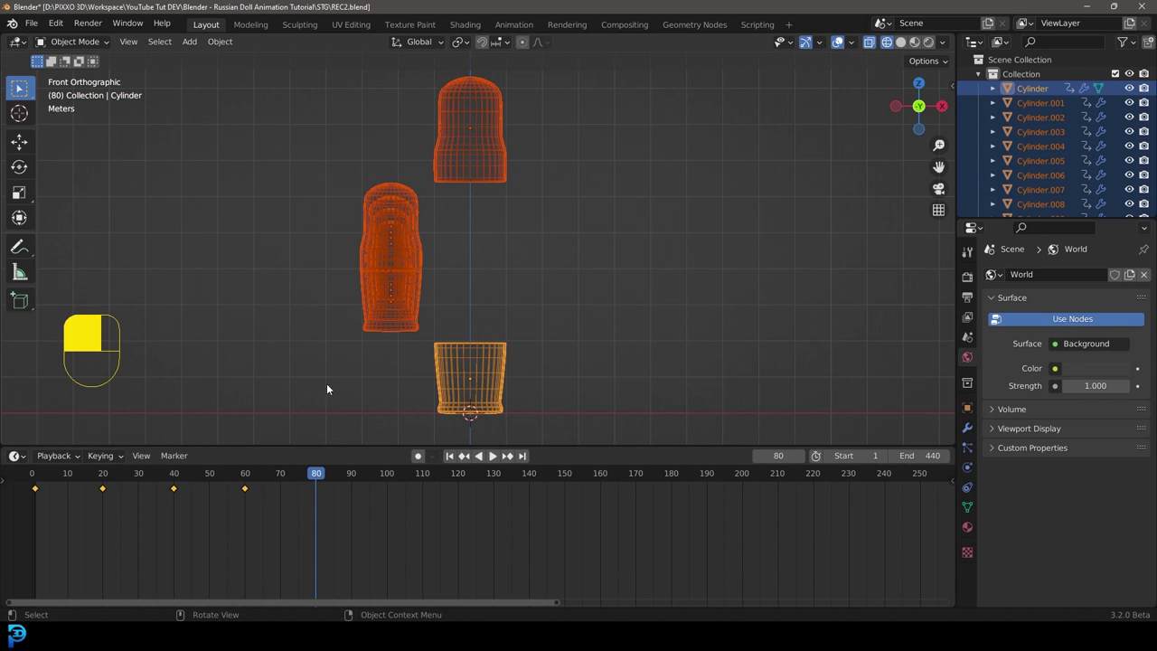
Lower the inner doll pieces out of the largest doll and keyframe all pieces
key(g)
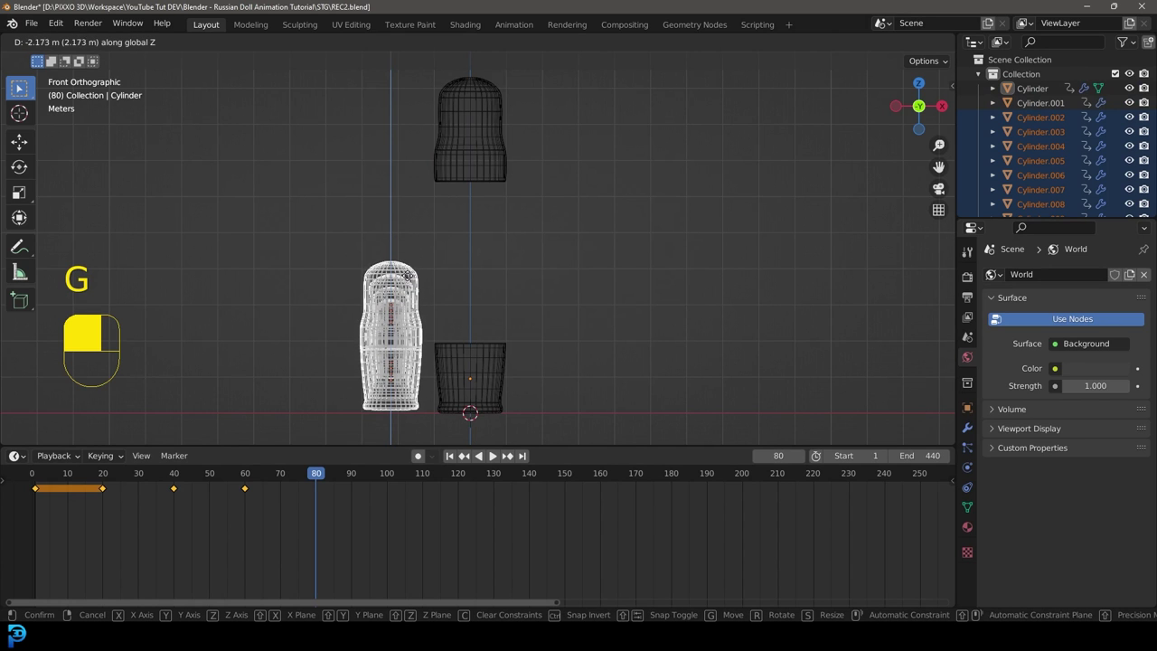
drag(434, 361, 323, 479)
key(i)
key(a)
key(i)
Play the animation briefly, then move a smaller doll vertically beside the raised half at frame 100
drag(324, 479, 373, 162)
key(space)
key(space)
drag(373, 163, 363, 175)
click(363, 174)
drag(364, 174, 387, 166)
key(KP_1)
key(z)
key(g)
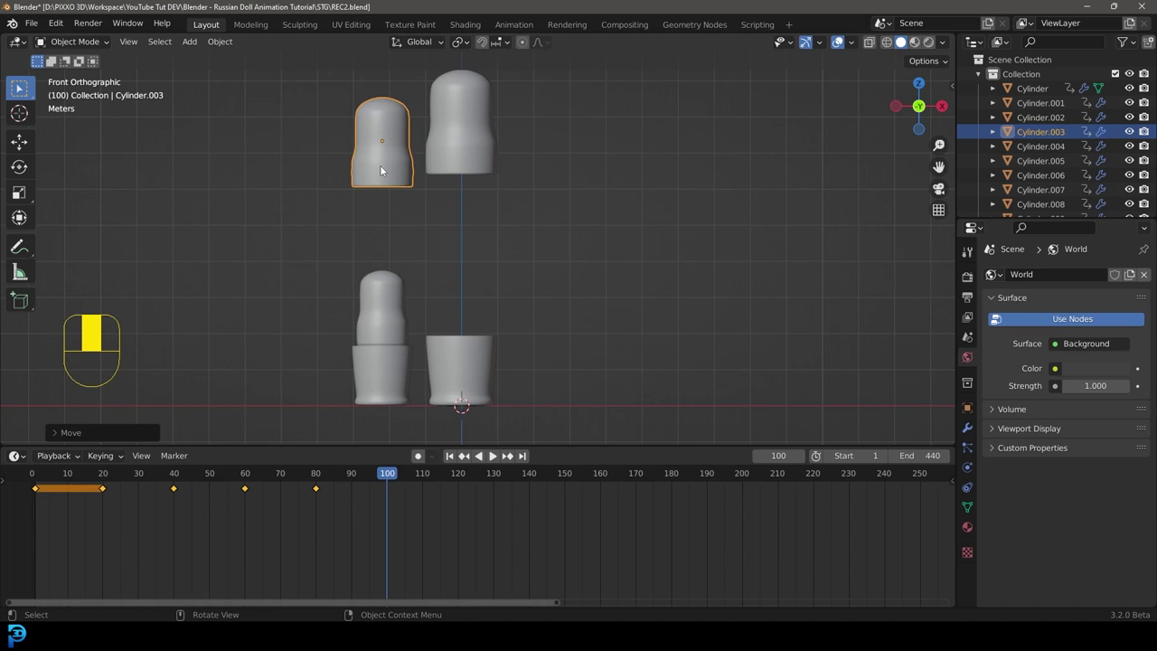
Keyframe the moved pieces for Location & Rotation, reposition them and keyframe all again
key(i)
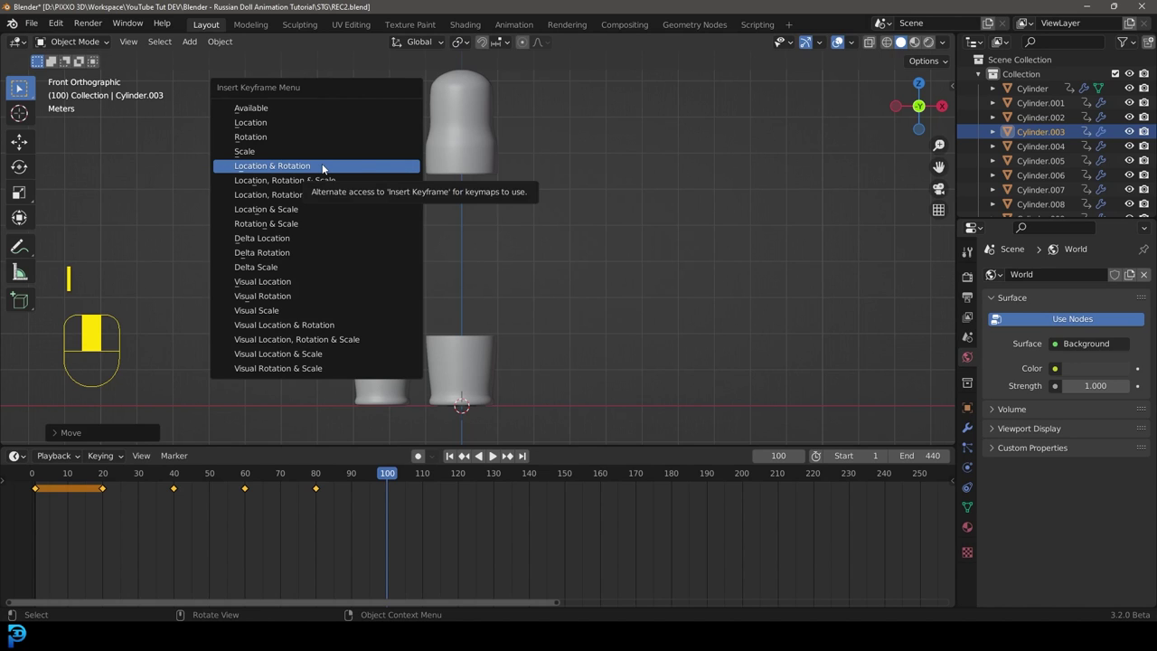
drag(466, 105, 402, 209)
key(g)
key(g)
drag(403, 209, 624, 422)
key(a)
drag(624, 422, 431, 325)
key(z)
key(i)
Hide a half, lift the inner pieces upward at frame 120, then unhide the hidden half
key(space)
key(space)
drag(431, 326, 454, 274)
key(h)
drag(454, 275, 492, 214)
key(g)
drag(492, 214, 404, 78)
key(alt+h)
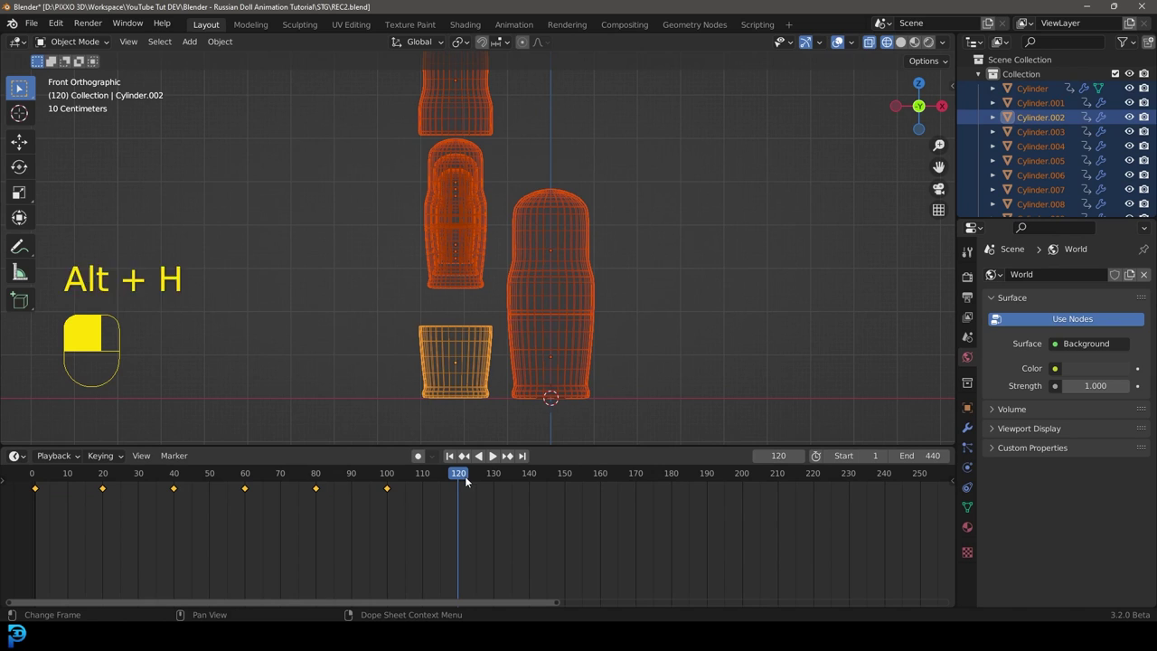
Slide the small dolls sideways at frame 140 and keyframe all pieces at frame 160
key(i)
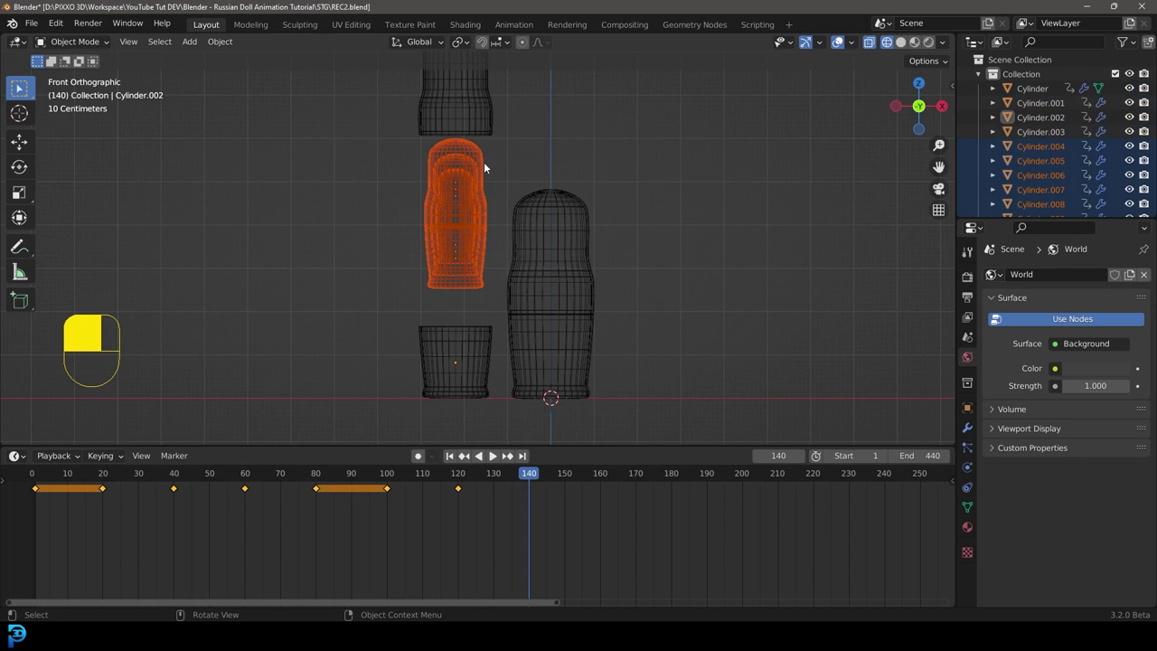
key(g)
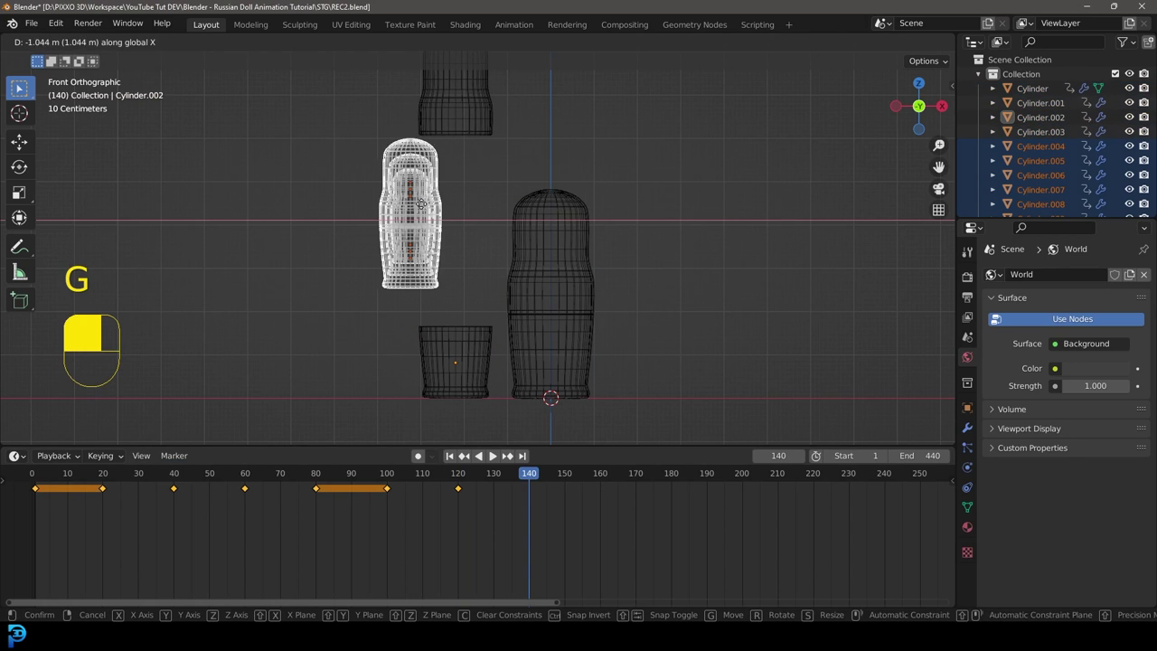
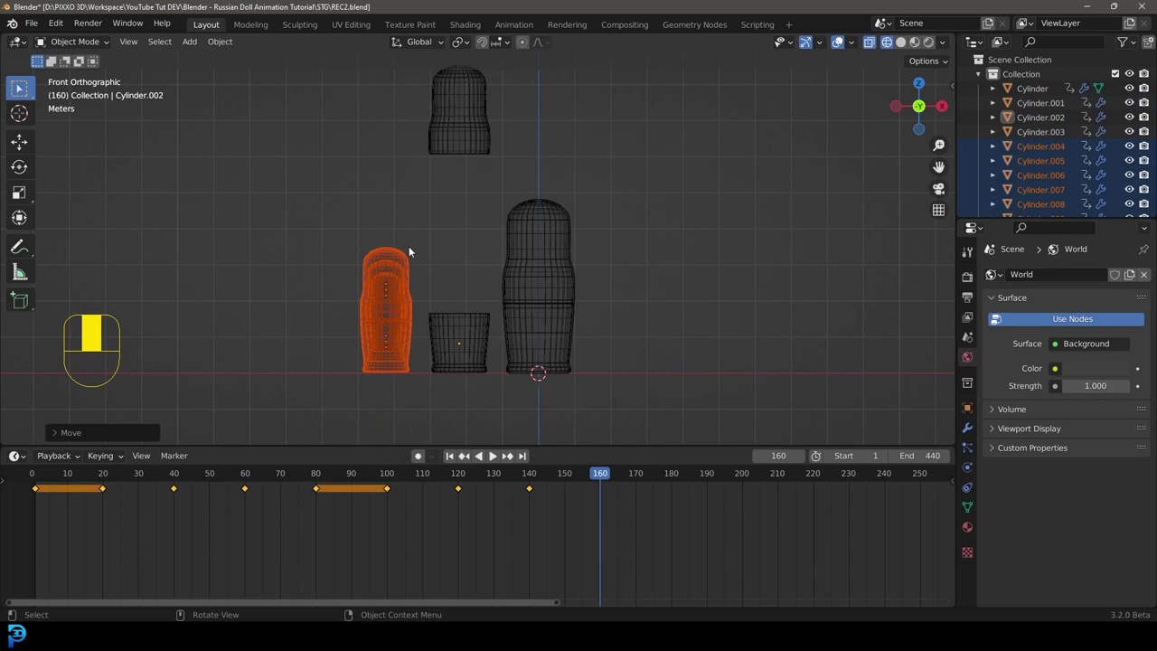
key(a)
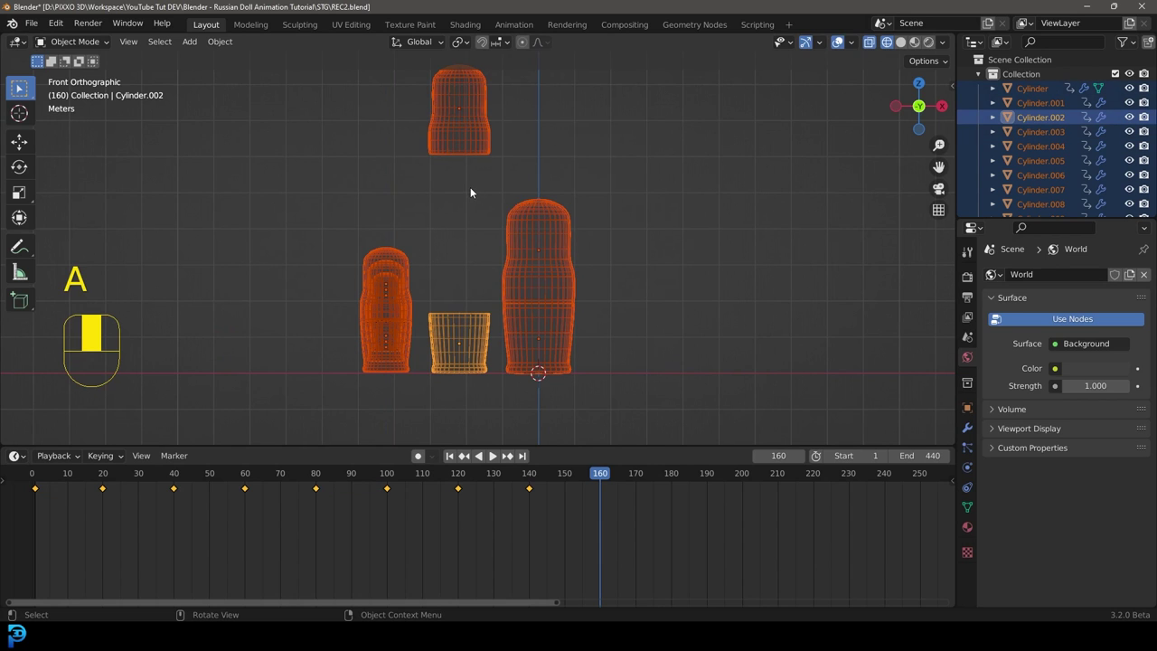
key(i)
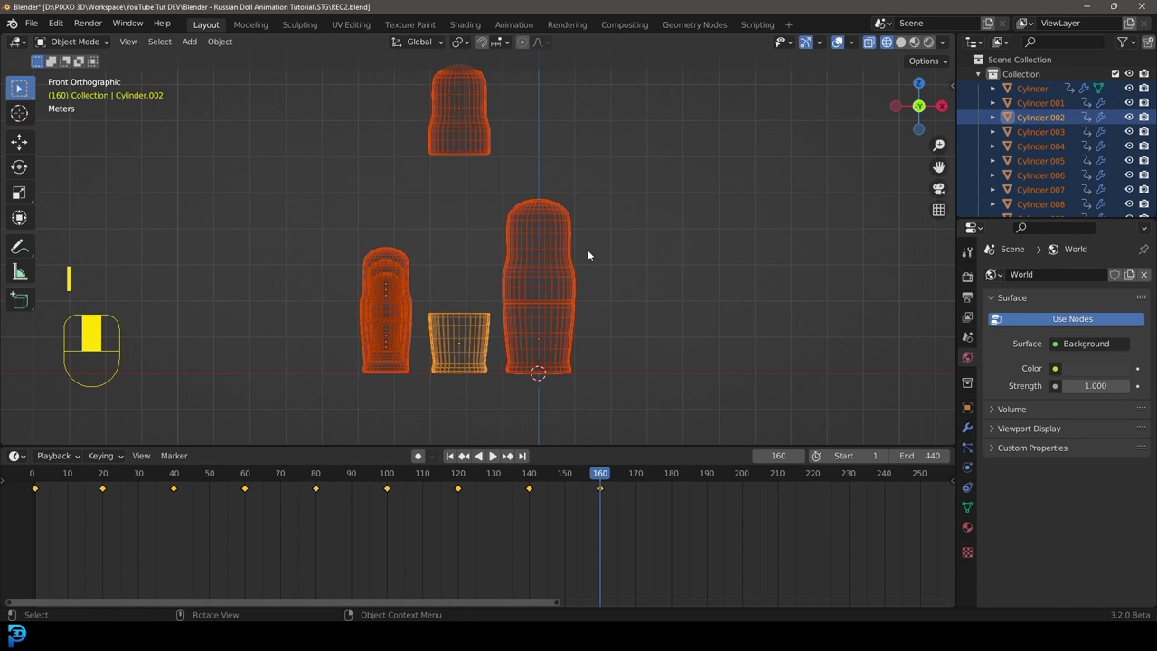
Raise a small doll's top upward and keyframe it at frame 180, then start moving the next piece
drag(593, 473, 380, 254)
key(space)
key(space)
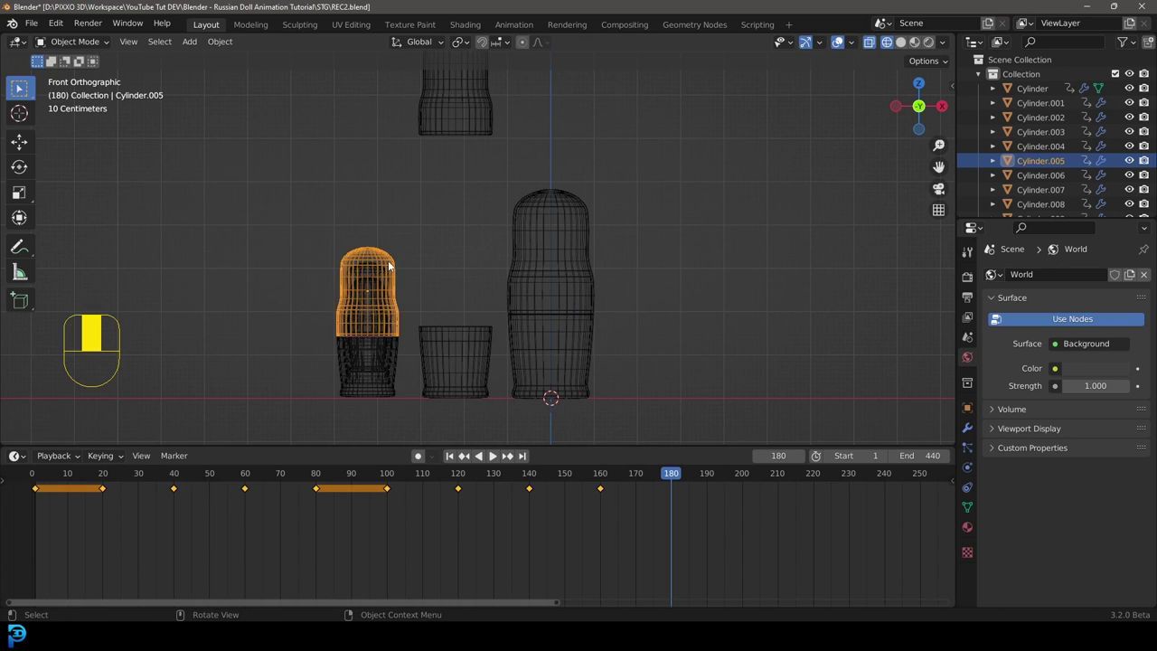
key(g)
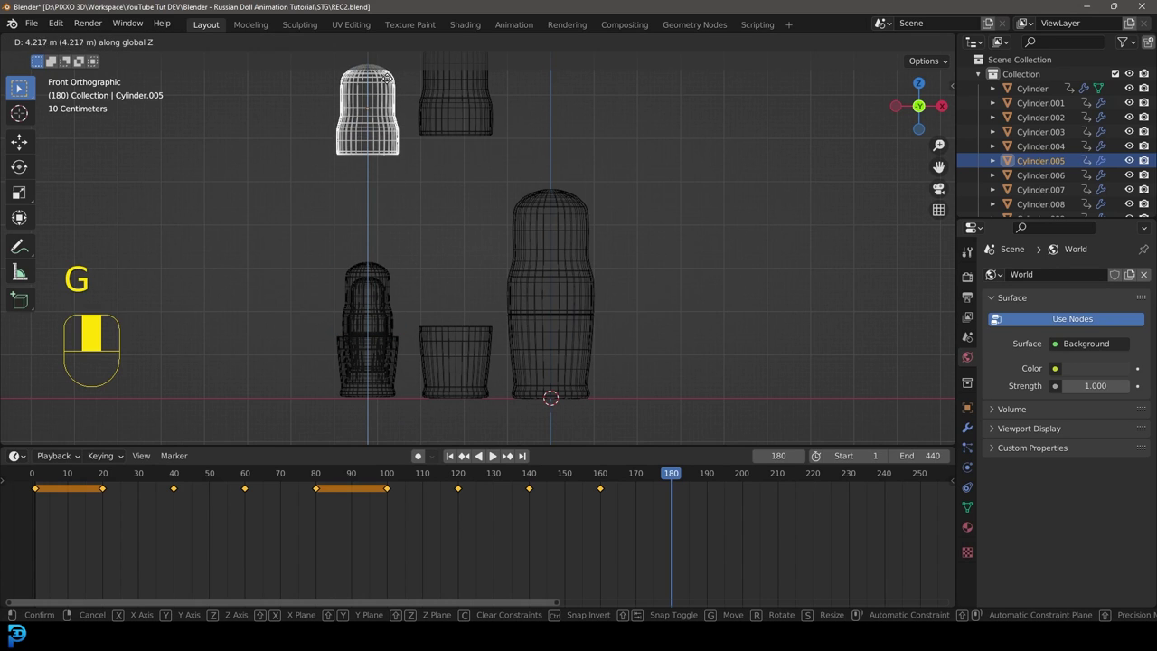
key(i)
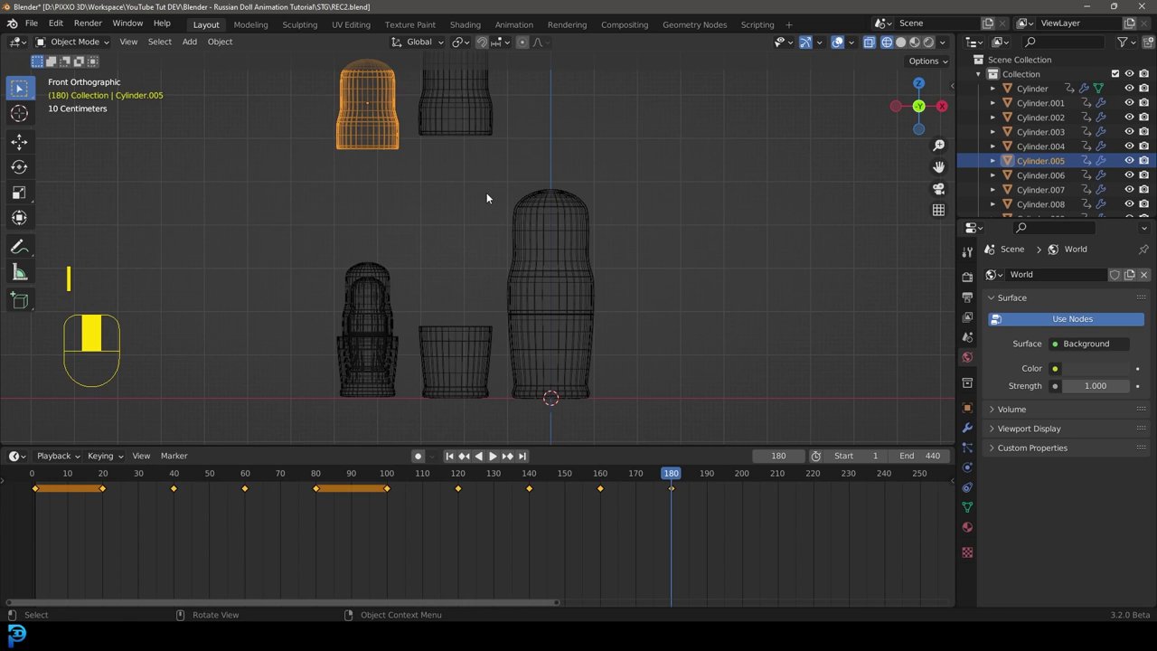
click(476, 114)
key(g)
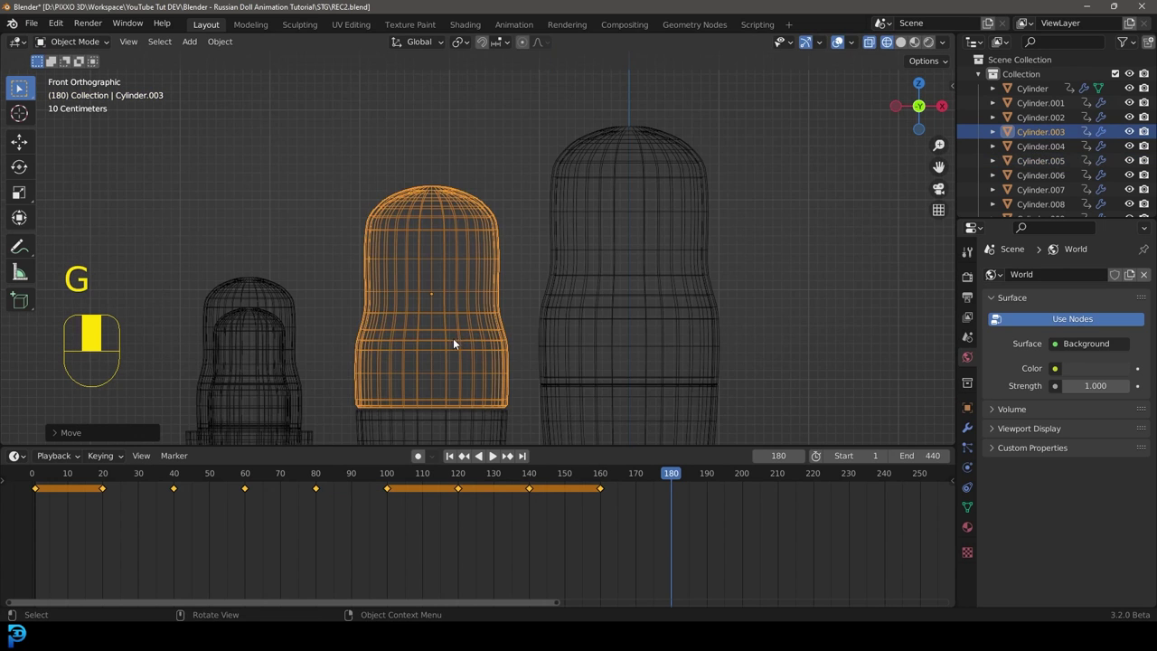
Move a doll piece vertically at frame 200 and select the next piece
drag(448, 337, 410, 301)
key(g)
key(z)
drag(409, 301, 195, 179)
key(z)
drag(195, 179, 360, 327)
click(360, 327)
drag(359, 328, 258, 400)
Hide a half, reposition the inner pieces, unhide and keyframe all pieces
key(h)
drag(258, 400, 371, 142)
key(g)
drag(371, 143, 747, 479)
key(alt+h)
key(a)
key(i)
Move and keyframe pieces at frames 220 and 240, then return to Front Orthographic view
drag(748, 479, 372, 216)
key(g)
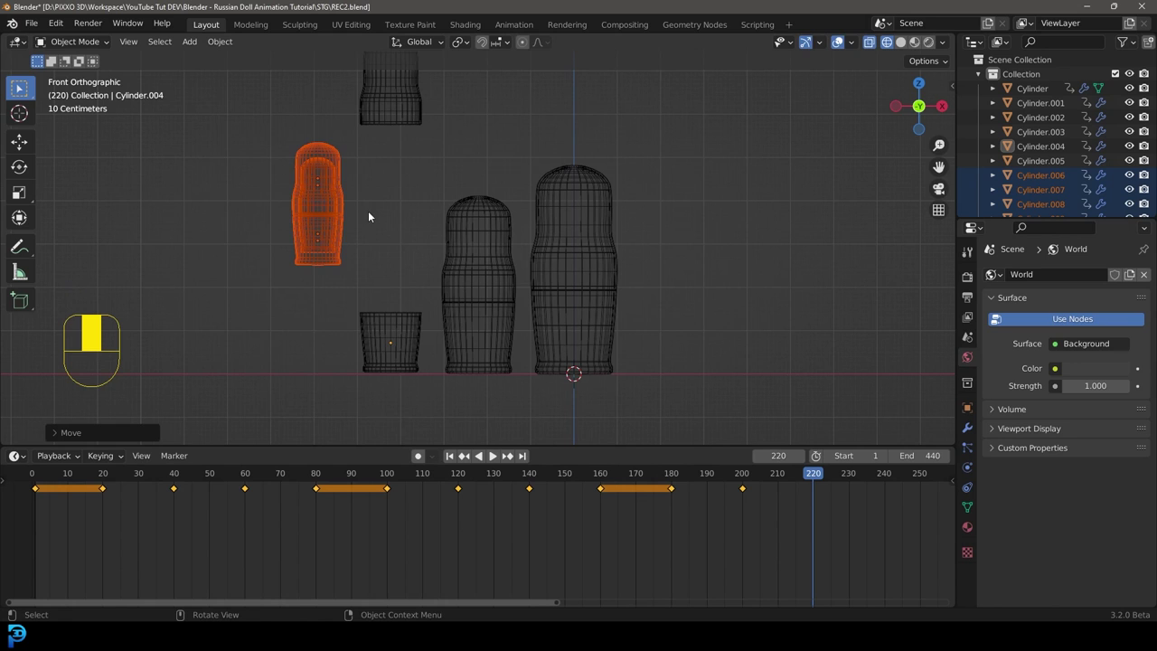
key(i)
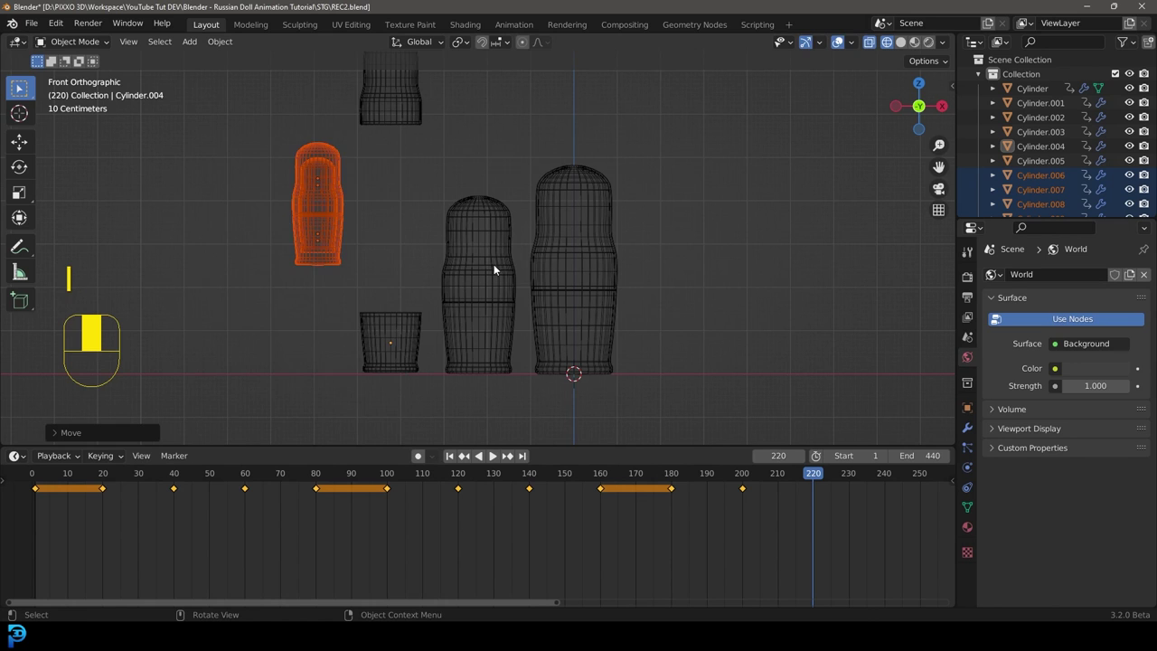
key(a)
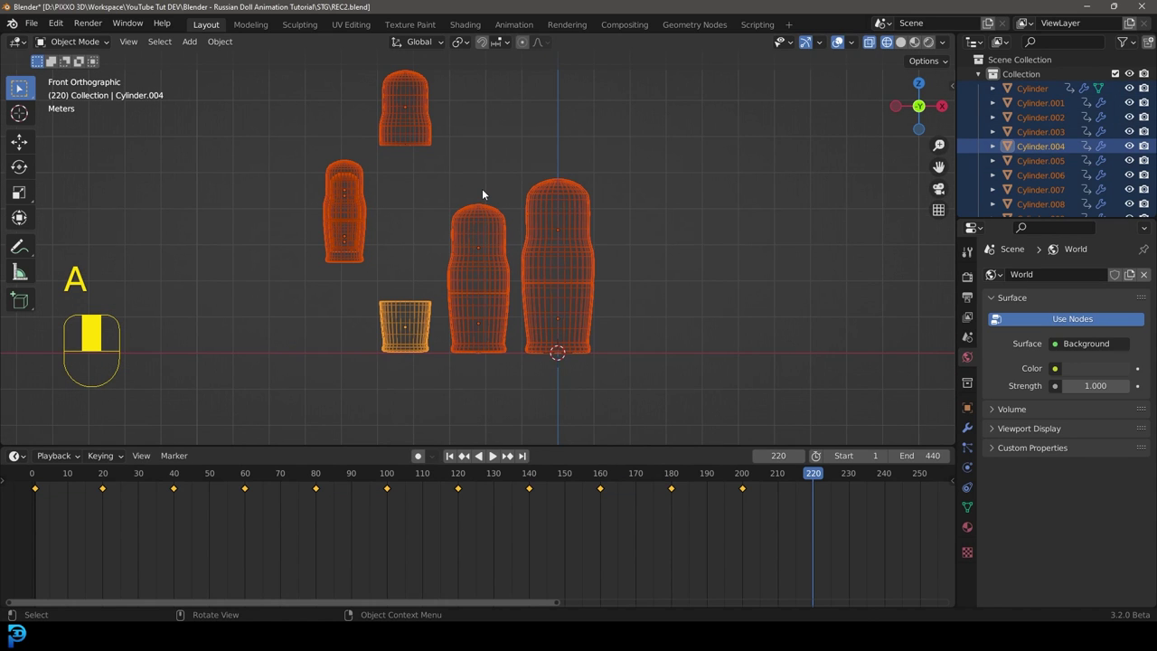
key(i)
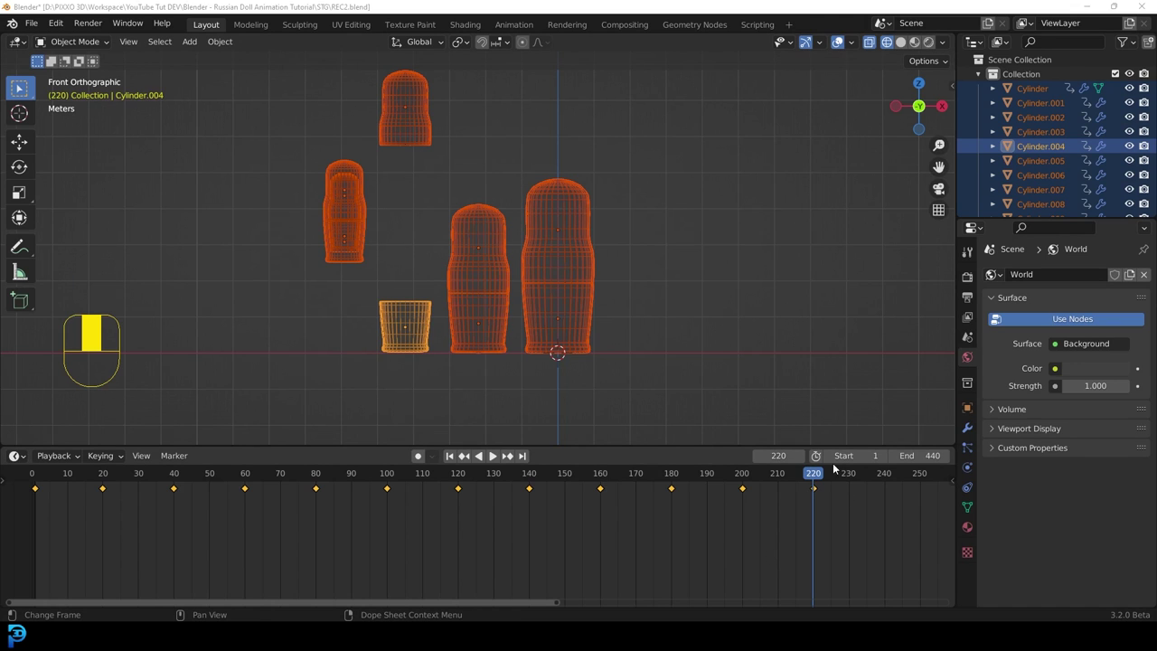
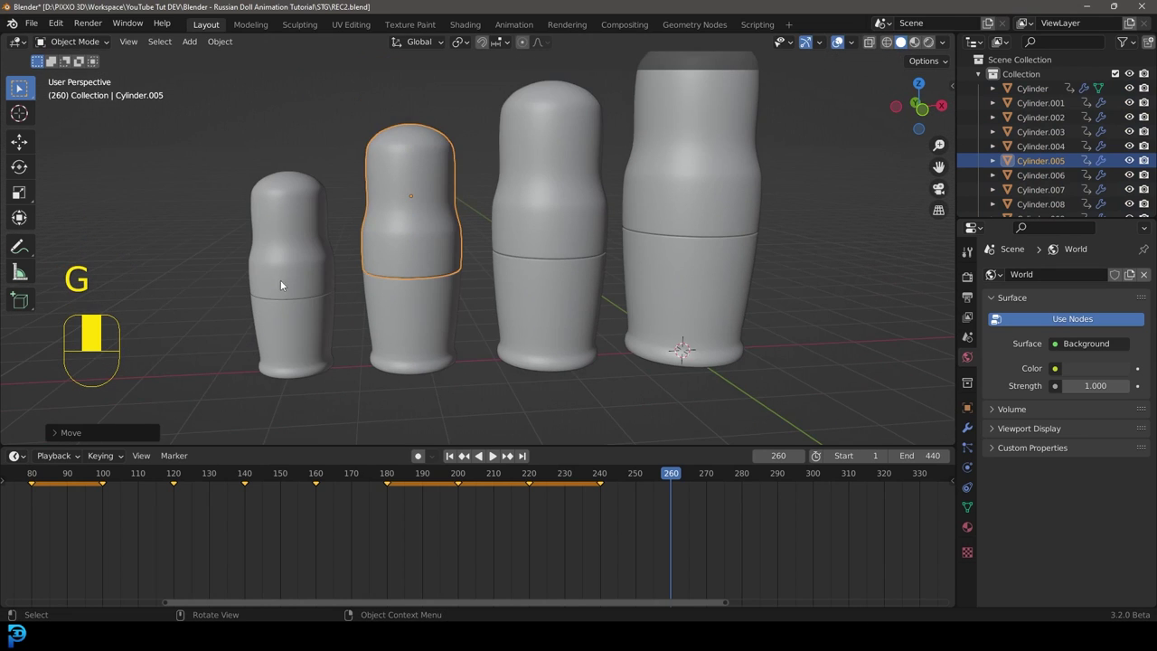
click(305, 211)
key(KP_1)
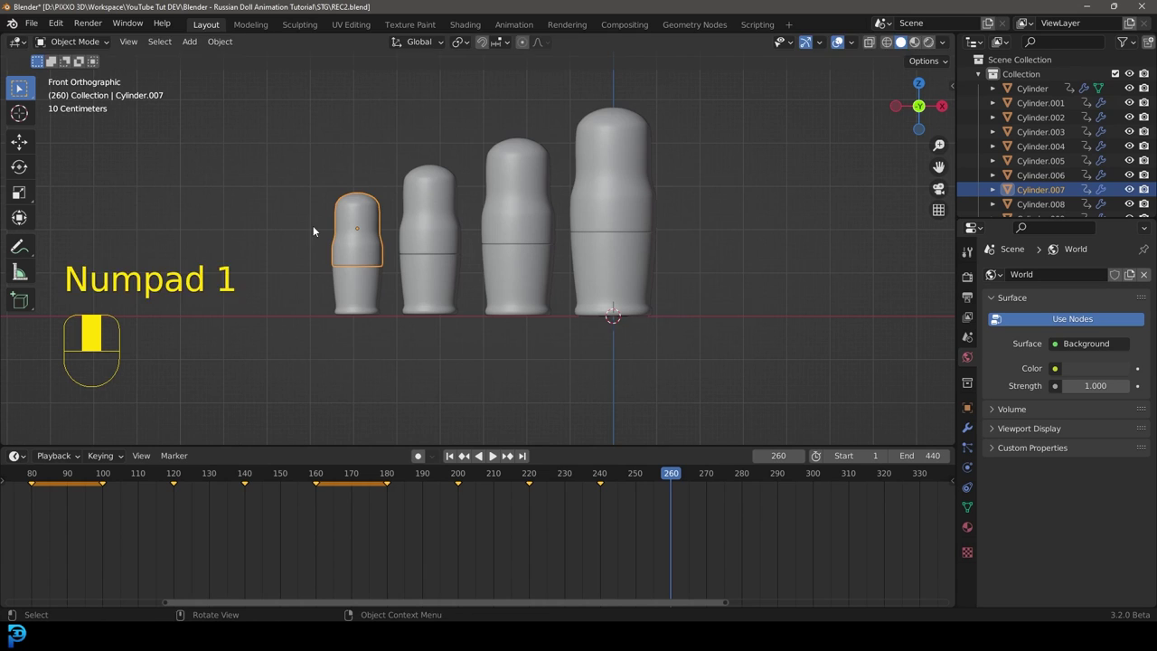
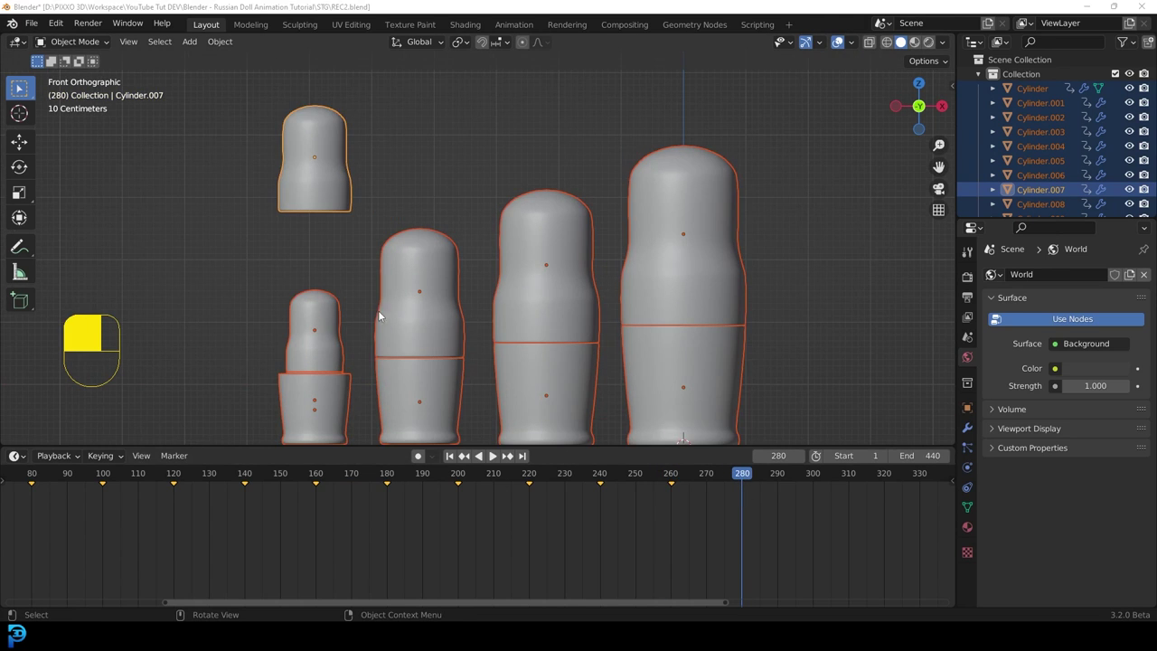
Hide a half, move the inner pieces at frame 260, unhide and insert location keyframes for all
drag(245, 319, 357, 387)
key(z)
click(357, 387)
drag(355, 387, 260, 309)
key(h)
drag(260, 310, 382, 305)
key(g)
drag(382, 306, 744, 478)
key(alt+h)
key(a)
key(i)
Move the doll parts at frame 280 and keyframe all pieces
drag(744, 477, 309, 309)
drag(308, 309, 378, 277)
drag(378, 277, 346, 246)
key(g)
drag(346, 245, 823, 474)
key(a)
key(i)
Move the doll parts at frame 300 and keyframe all pieces, advancing to frame 320
drag(823, 473, 328, 280)
key(g)
drag(328, 281, 346, 245)
key(a)
key(i)
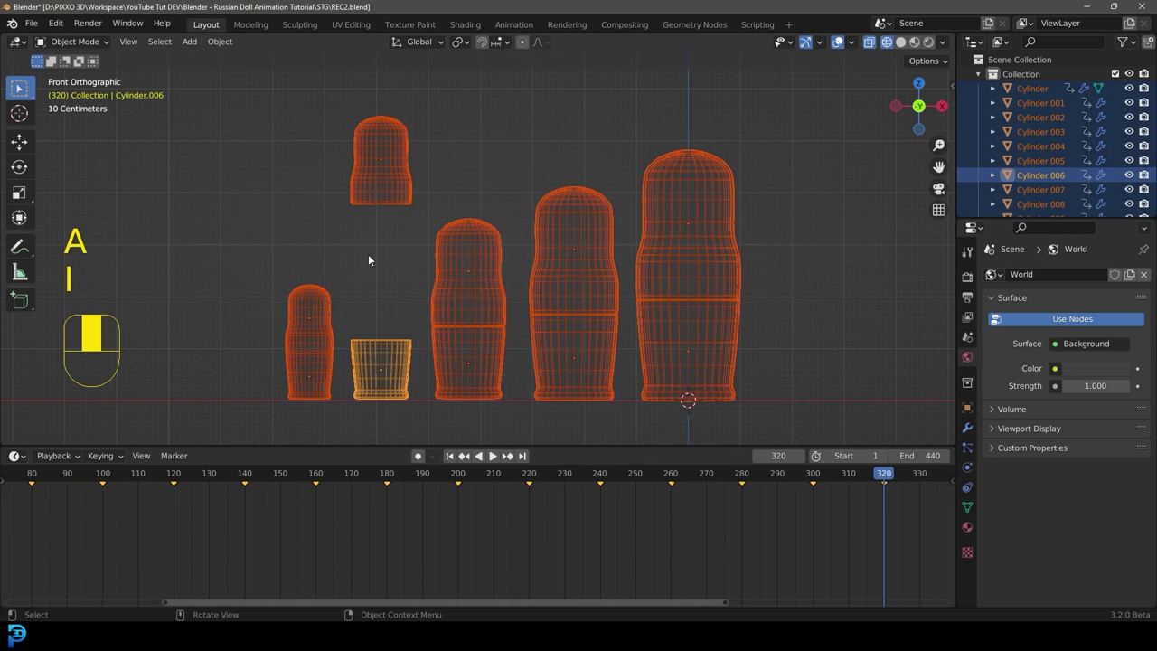
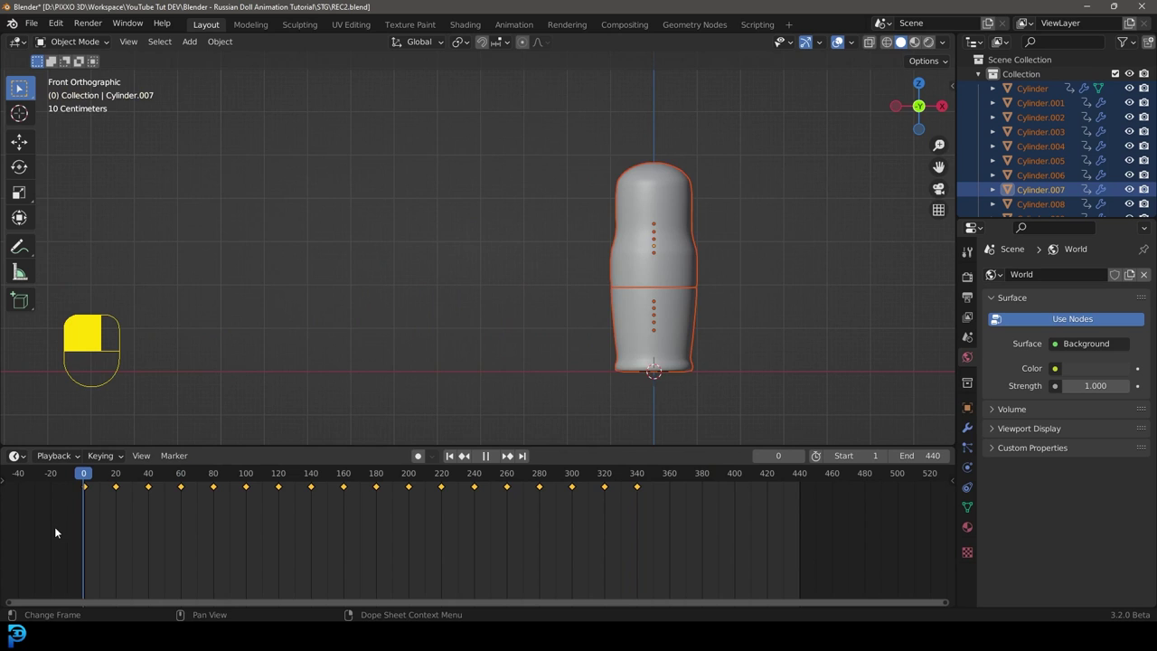
Play the doll animation through from the start and stop it near frame 358
key(alt+a)
key(space)
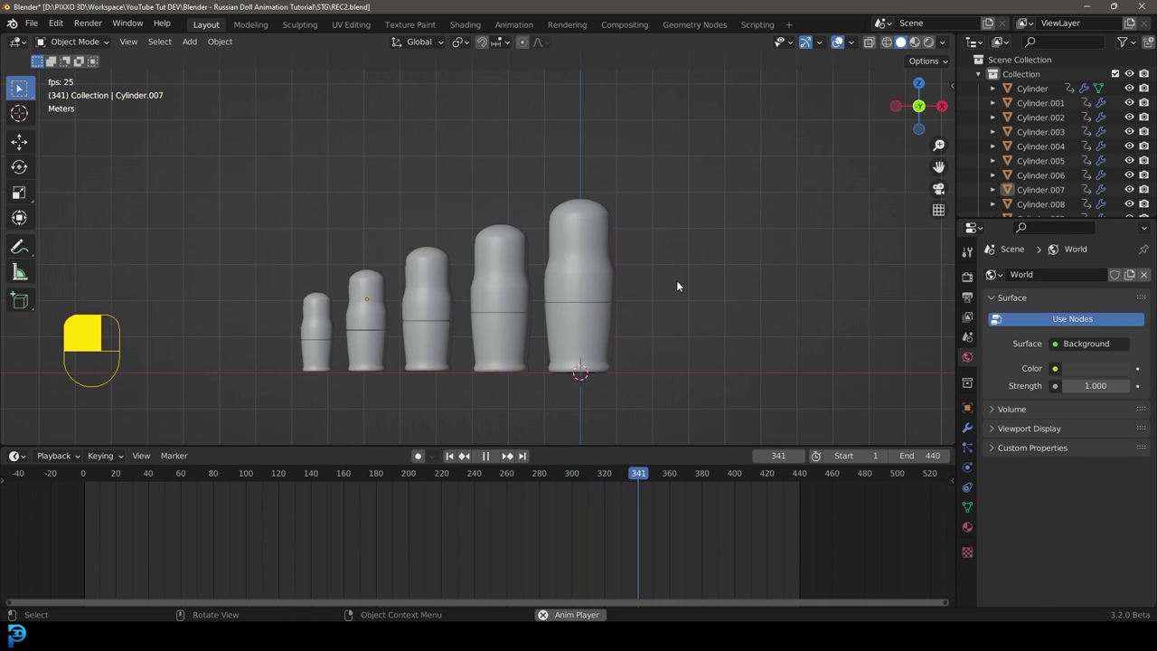
key(space)
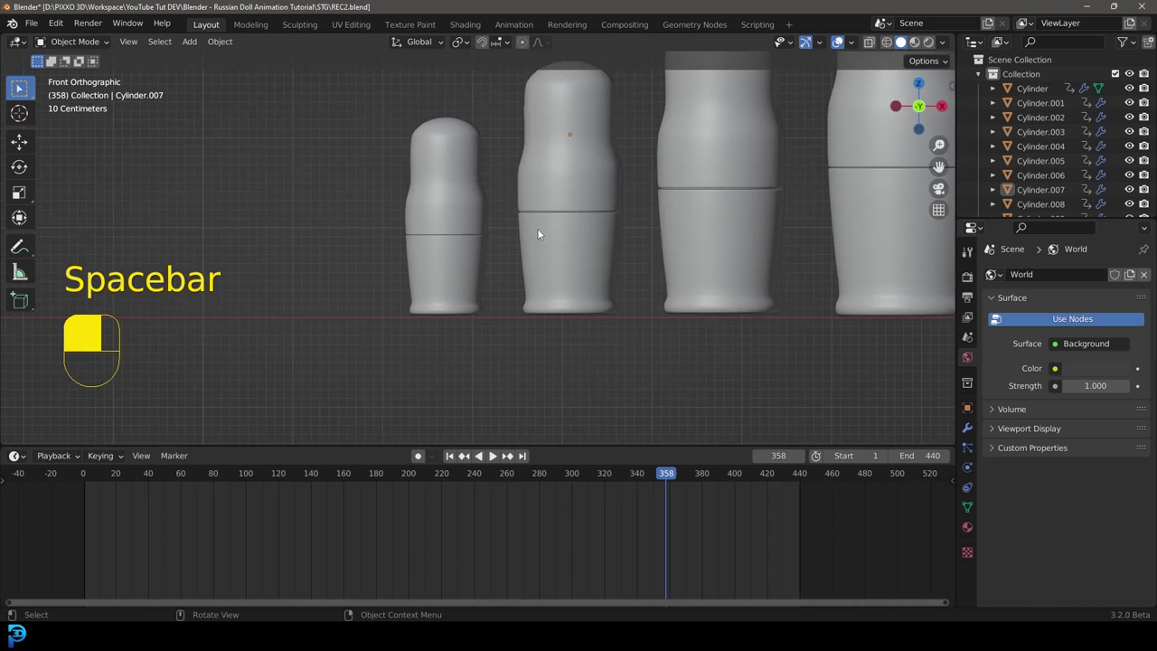
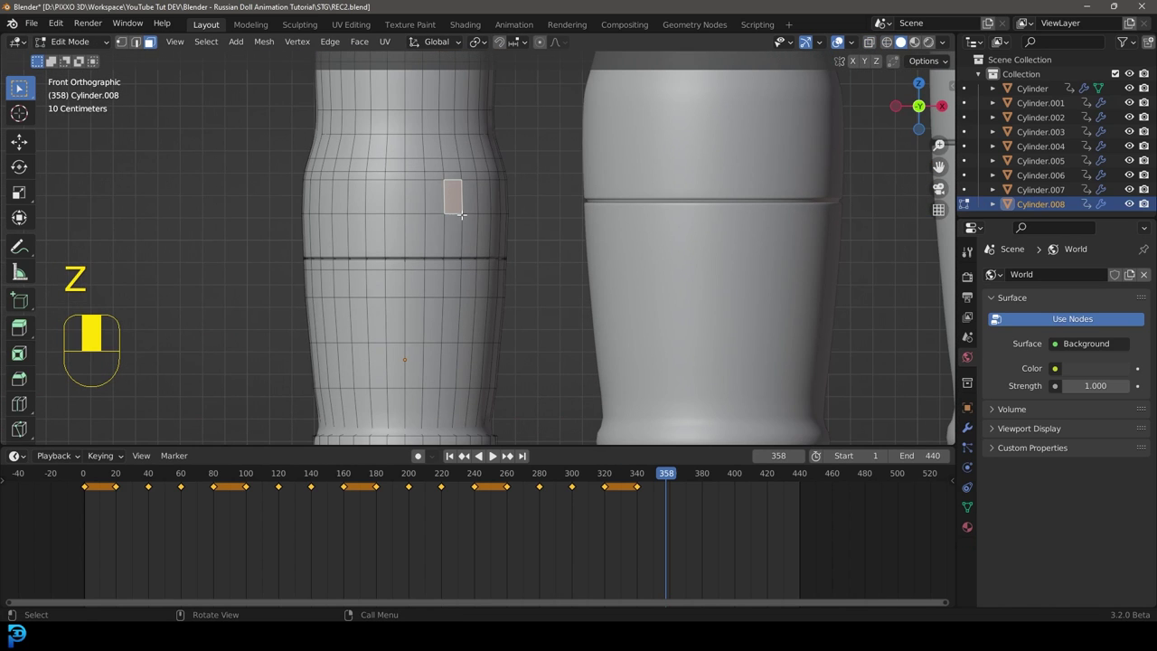
Select linked geometry, hide it and delete the leftover selection while preparing the backdrop scene
key(ctrl+l)
key(h)
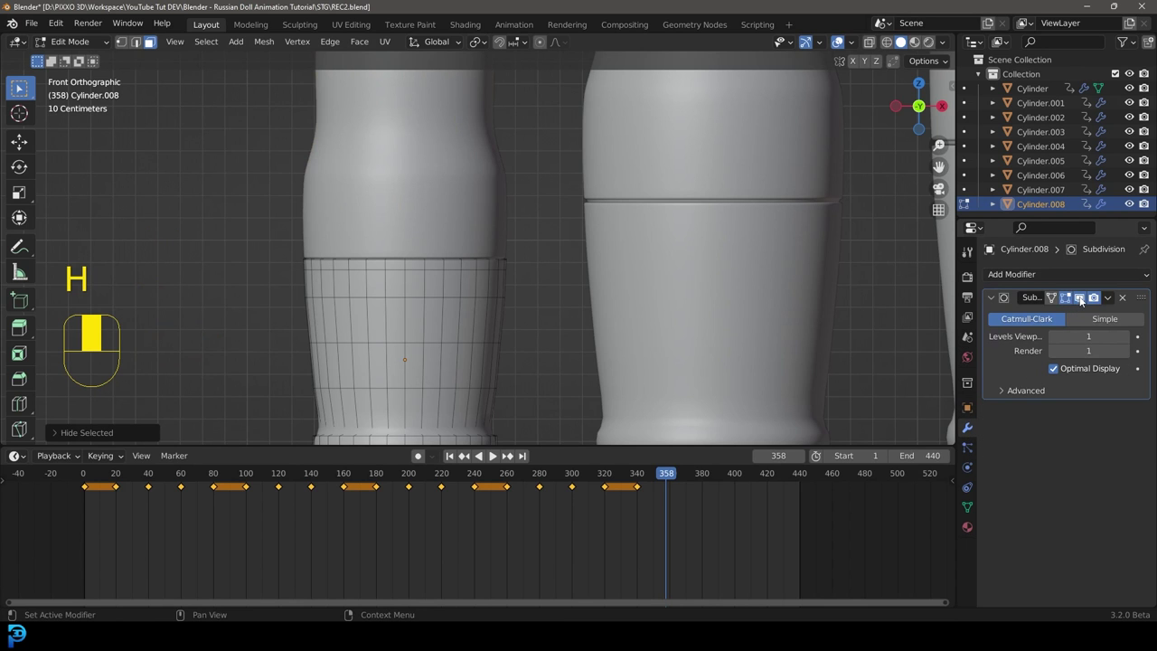
click(1083, 303)
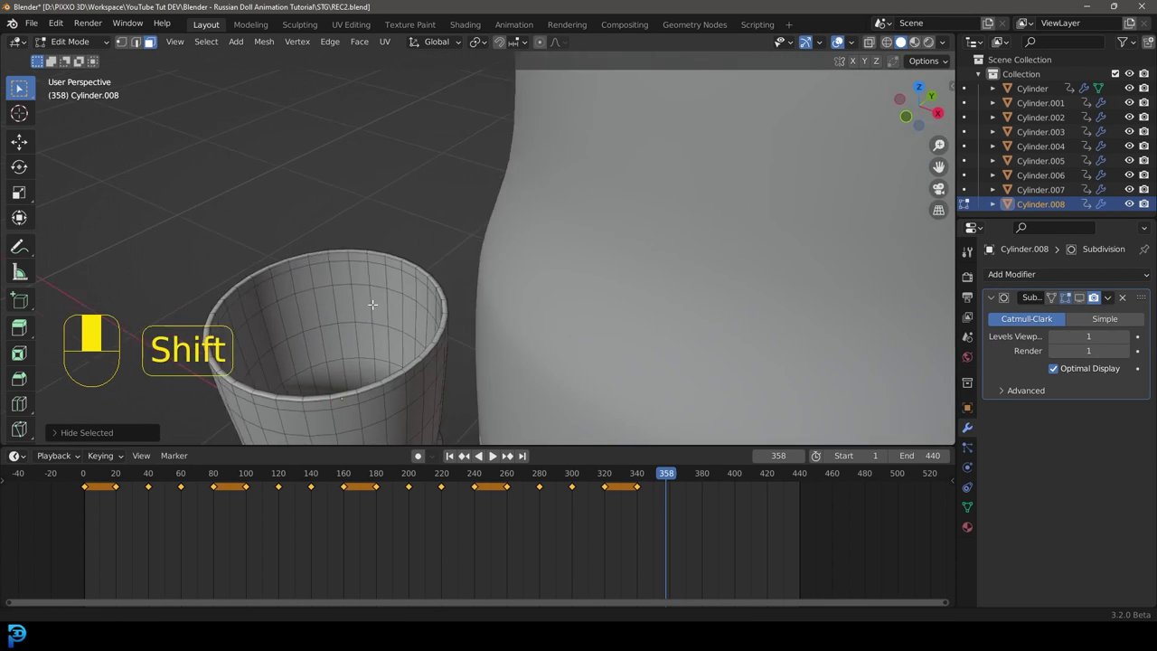
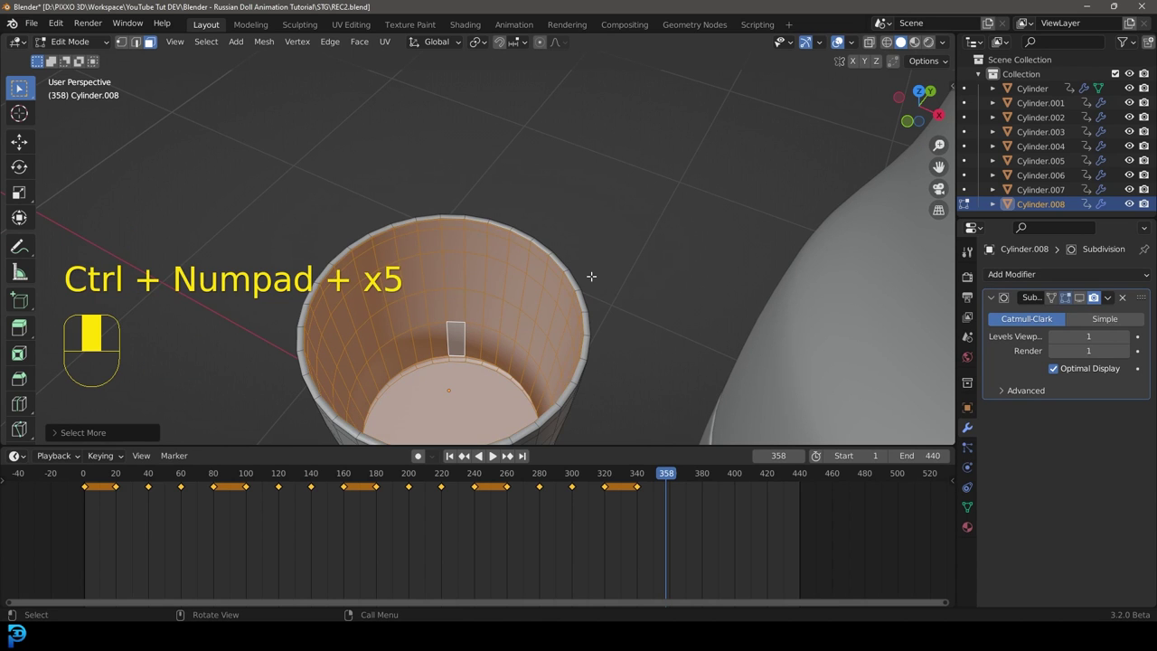
key(x)
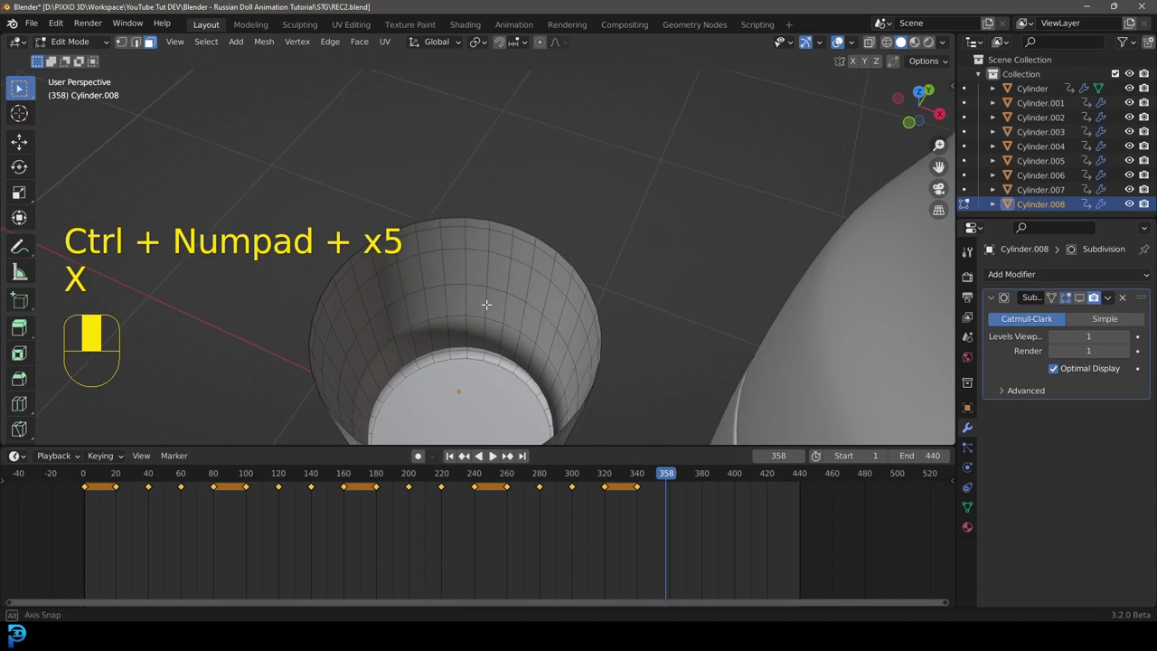
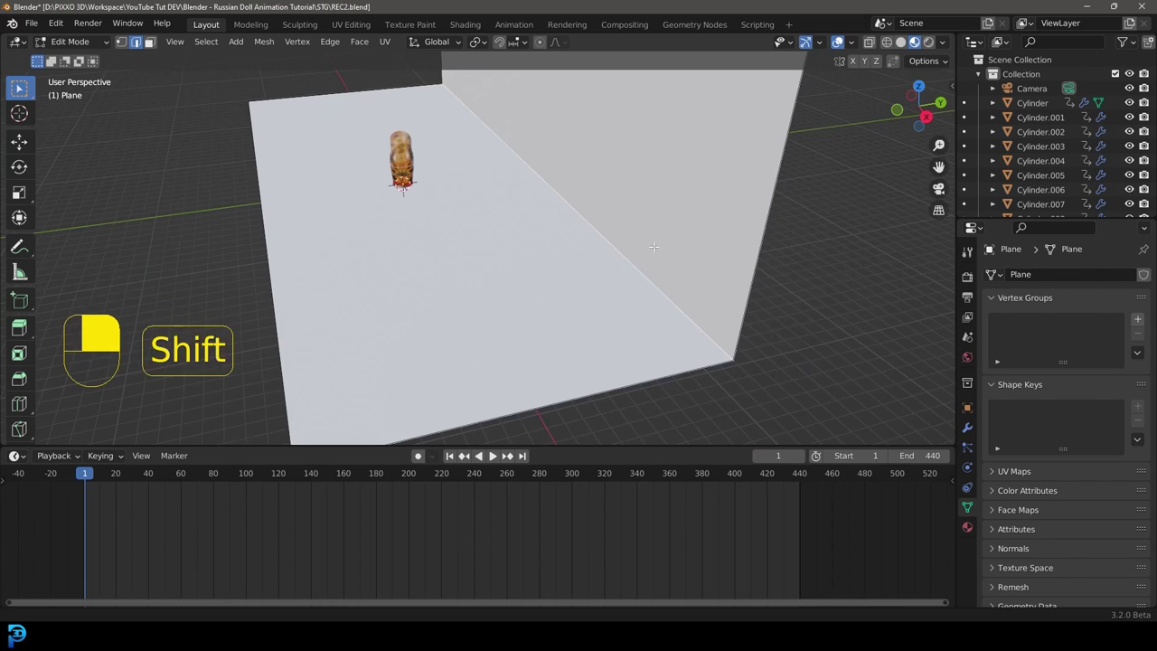
Bevel the backdrop's floor-to-wall corner into a smooth curve and check it playing through the camera
key(ctrl+b)
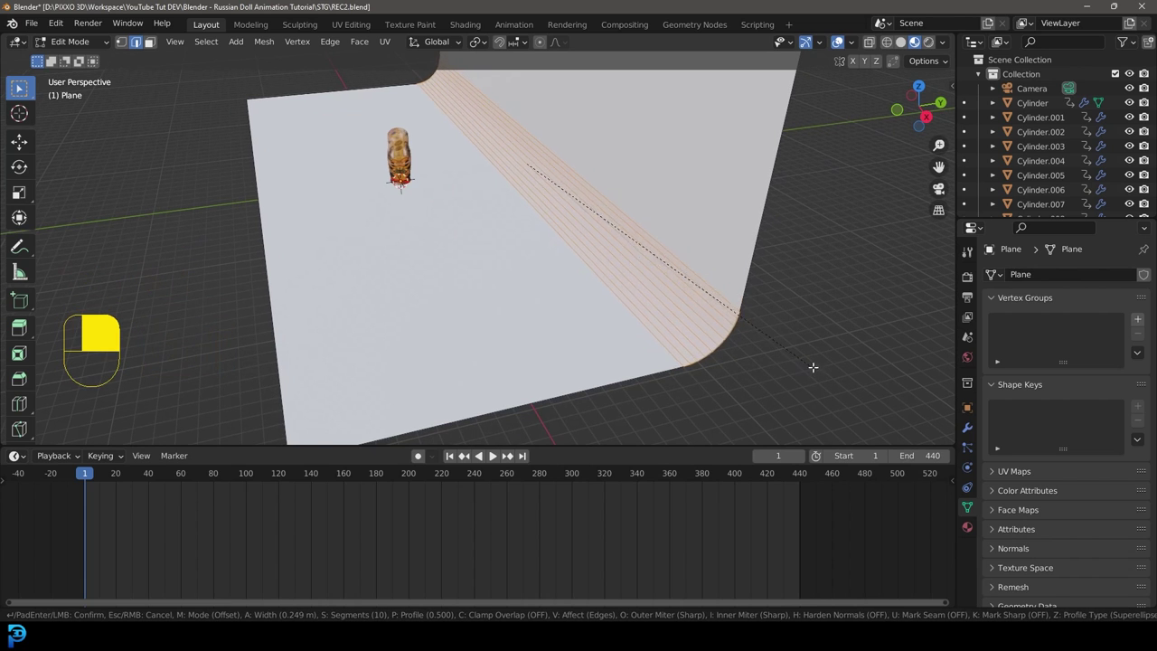
key(Tab)
drag(474, 195, 122, 472)
key(KP_0)
key(space)
key(space)
Save the file, then keyframe the 140 mm camera's framing on the dolls near frame 2
drag(122, 472, 515, 289)
key(ctrl+s)
drag(723, 341, 516, 289)
drag(723, 341, 420, 530)
key(KP_0)
drag(420, 530, 122, 565)
key(i)
drag(88, 547, 122, 564)
drag(88, 546, 507, 101)
drag(508, 101, 145, 550)
key(r)
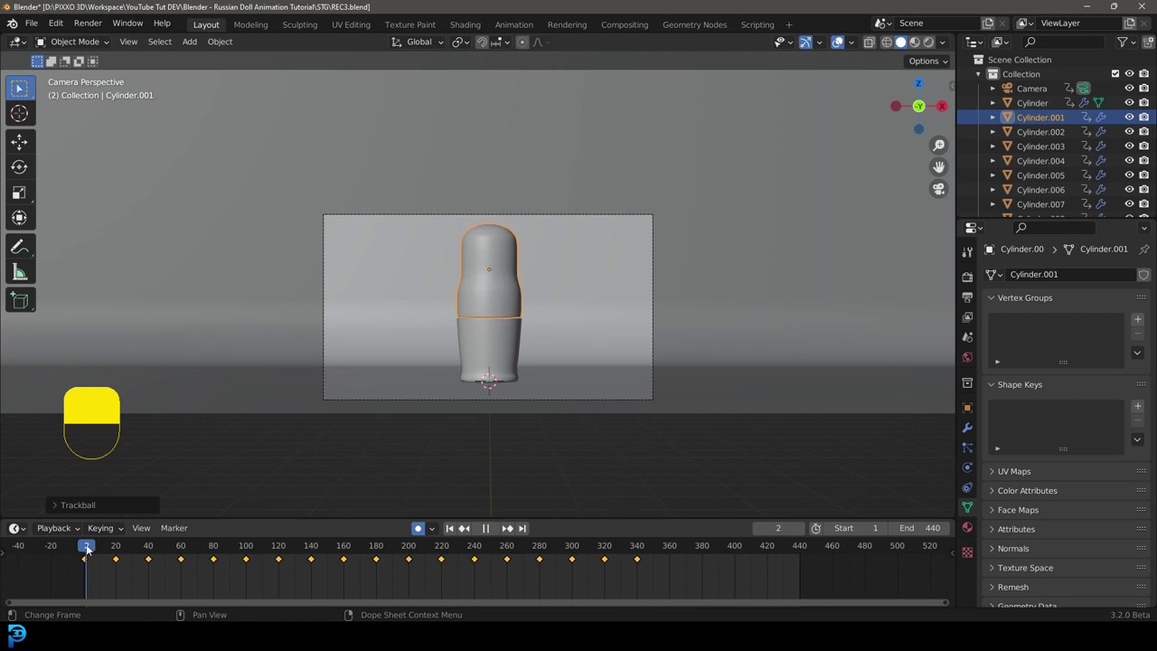
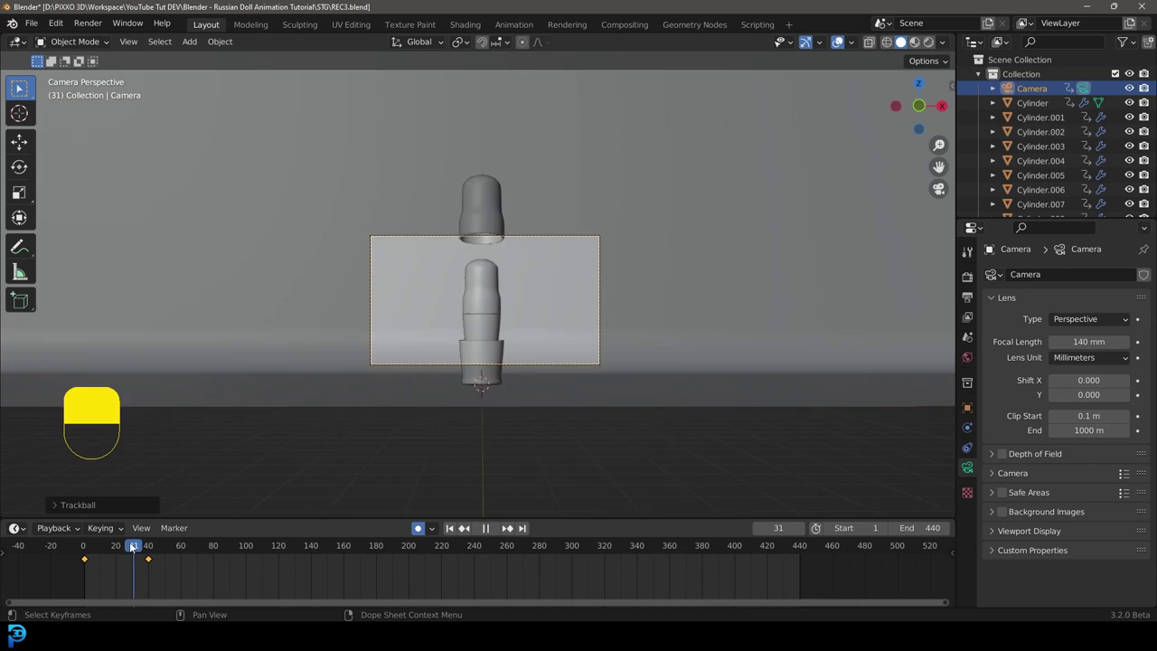
Play the animation through the camera as the doll tops lift apart, stopping around frame 160
key(space)
key(space)
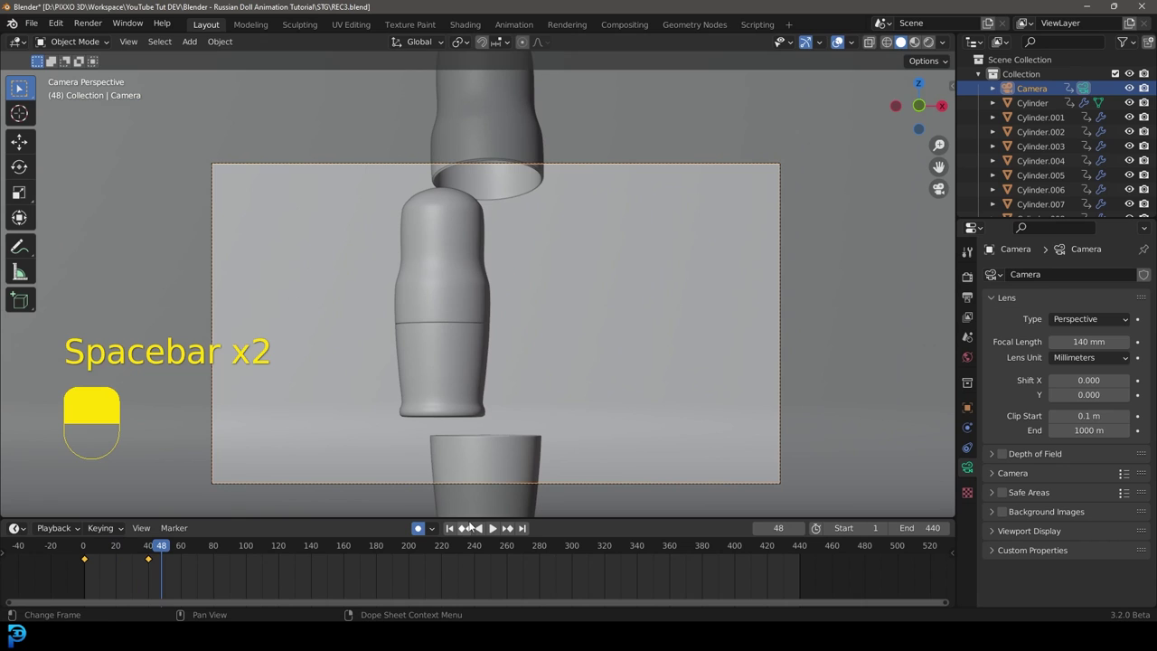
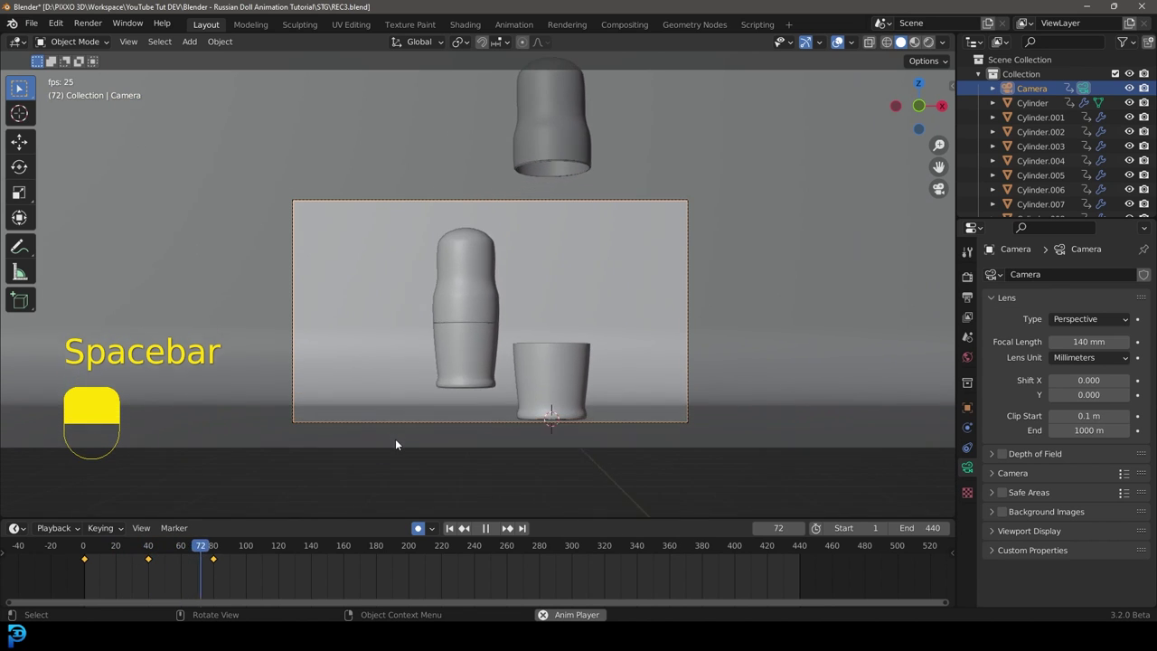
key(space)
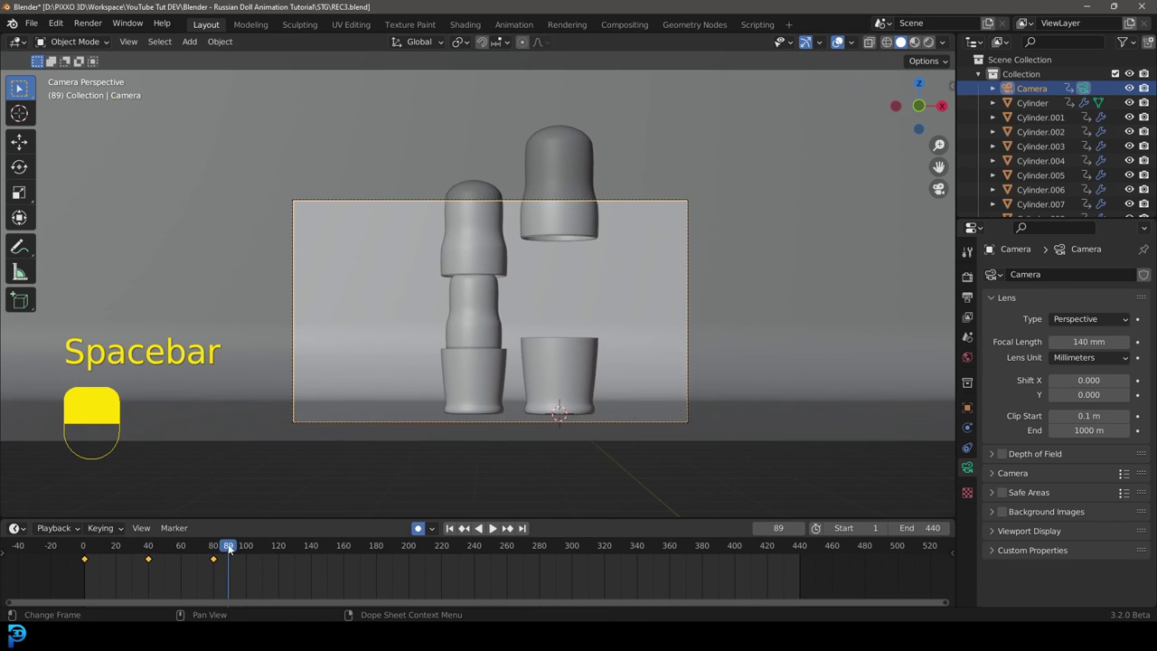
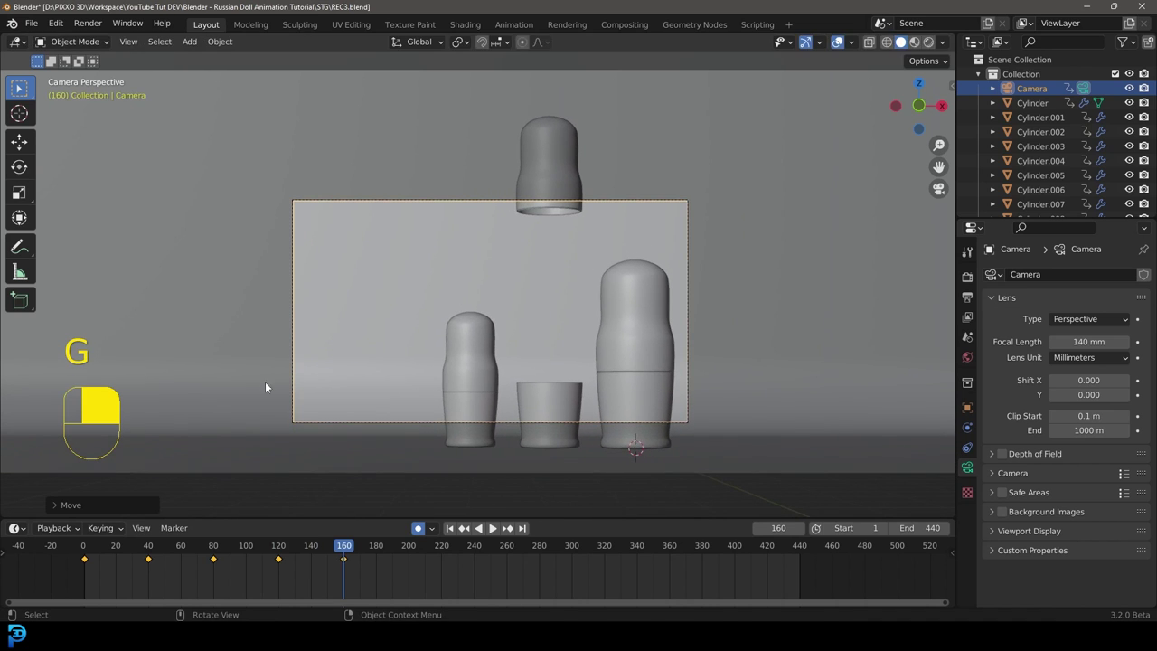
Rotate and move the camera along its view axis to keyframe it at frame 280, then scrub onward
key(r)
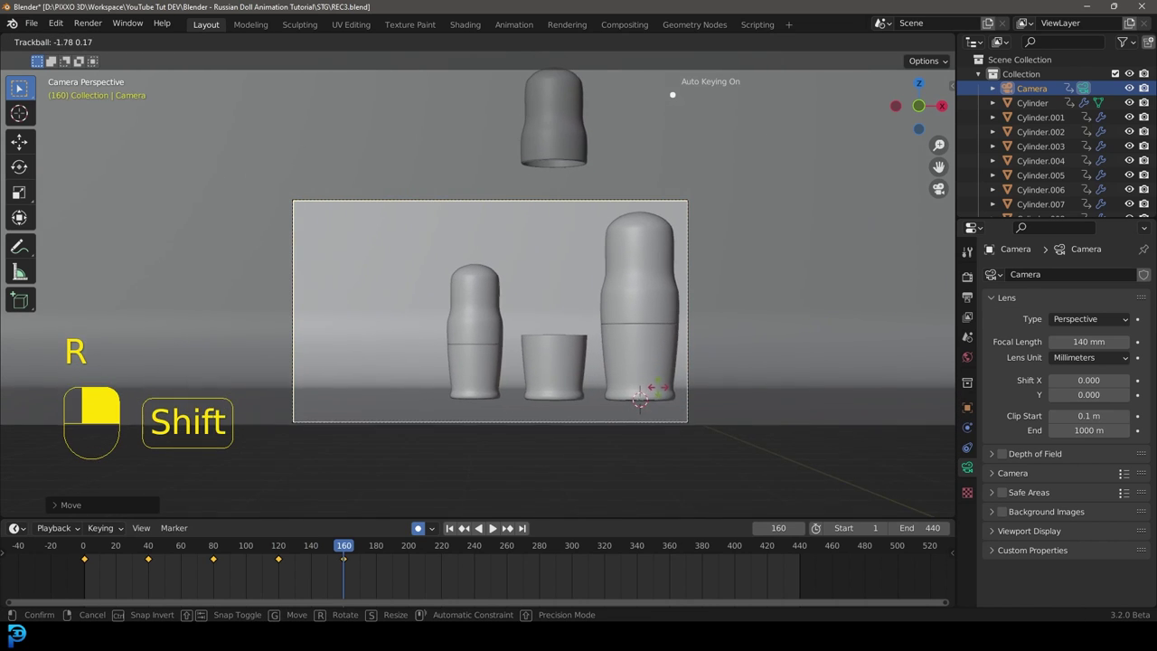
key(g)
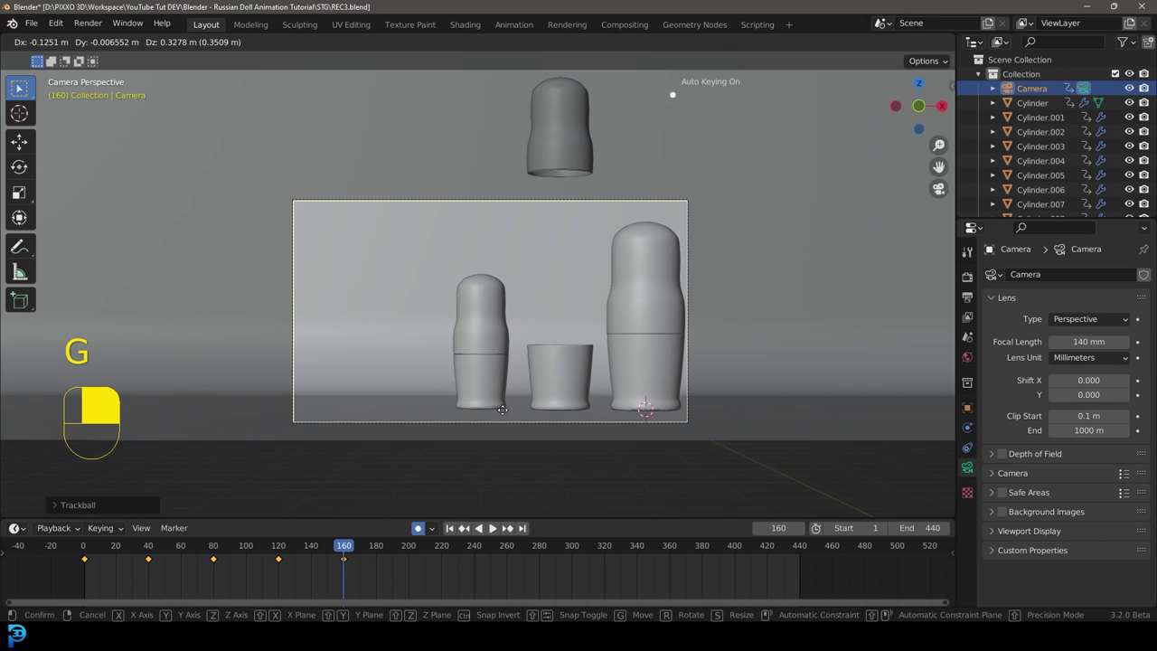
key(g)
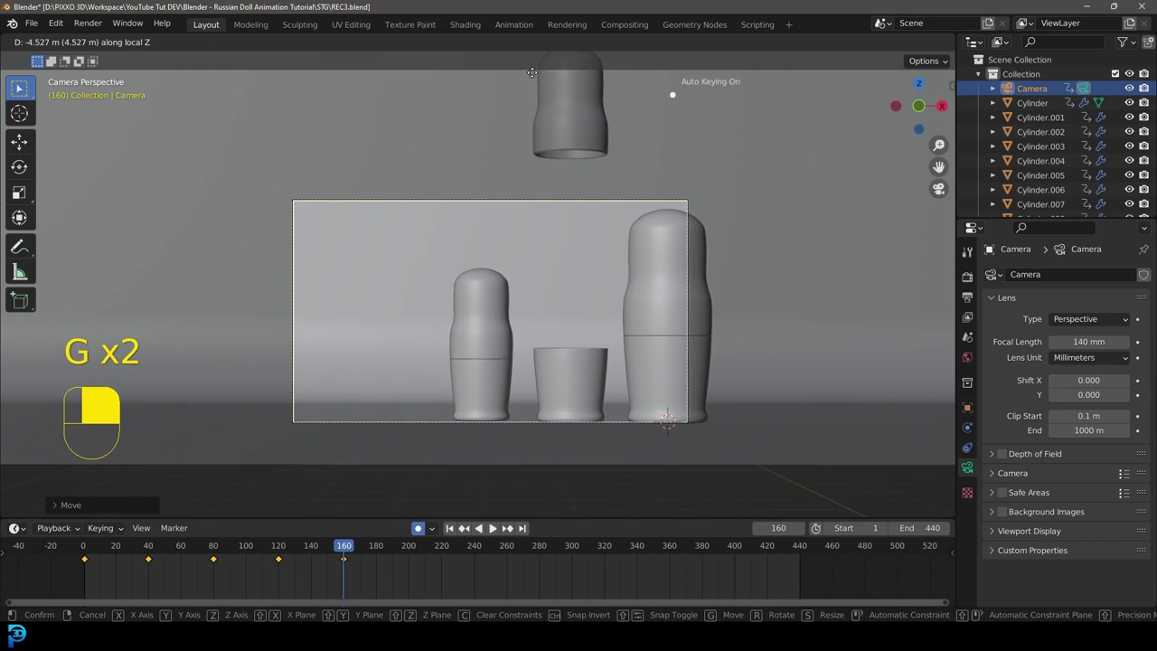
key(g)
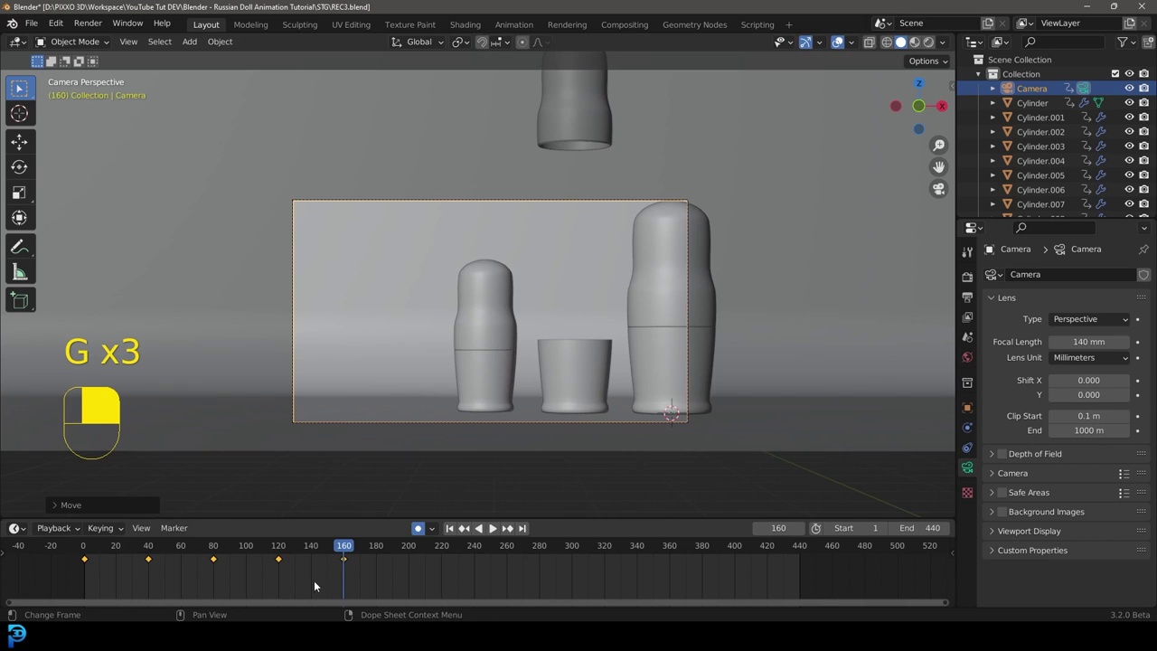
drag(343, 549, 347, 567)
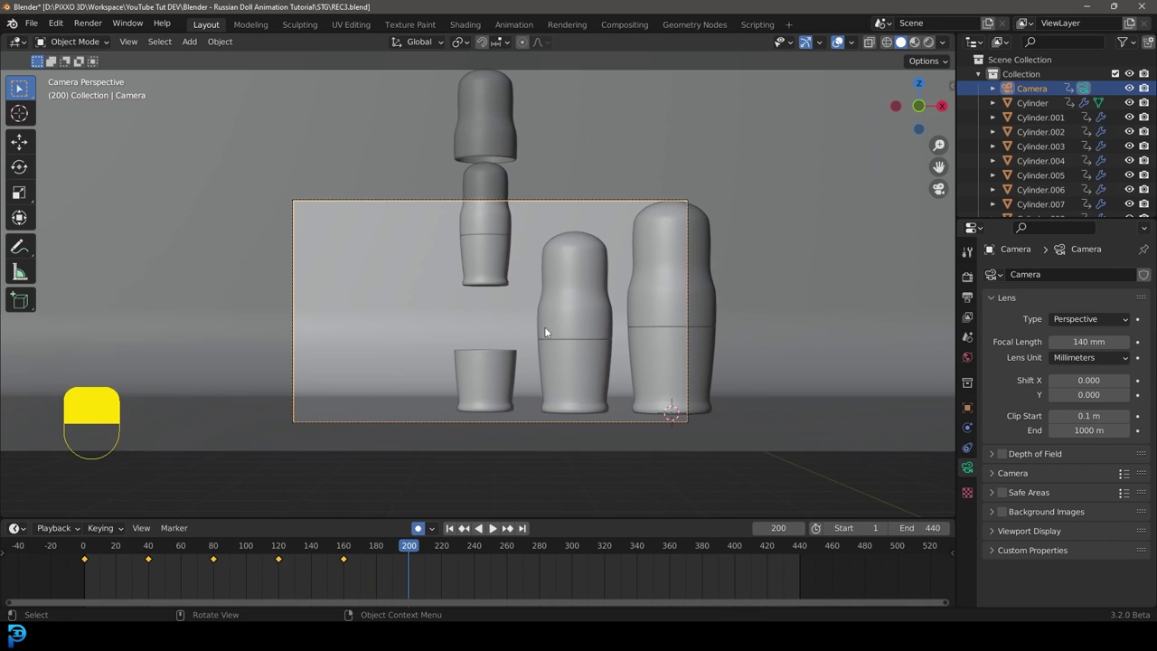
key(r)
drag(558, 405, 412, 549)
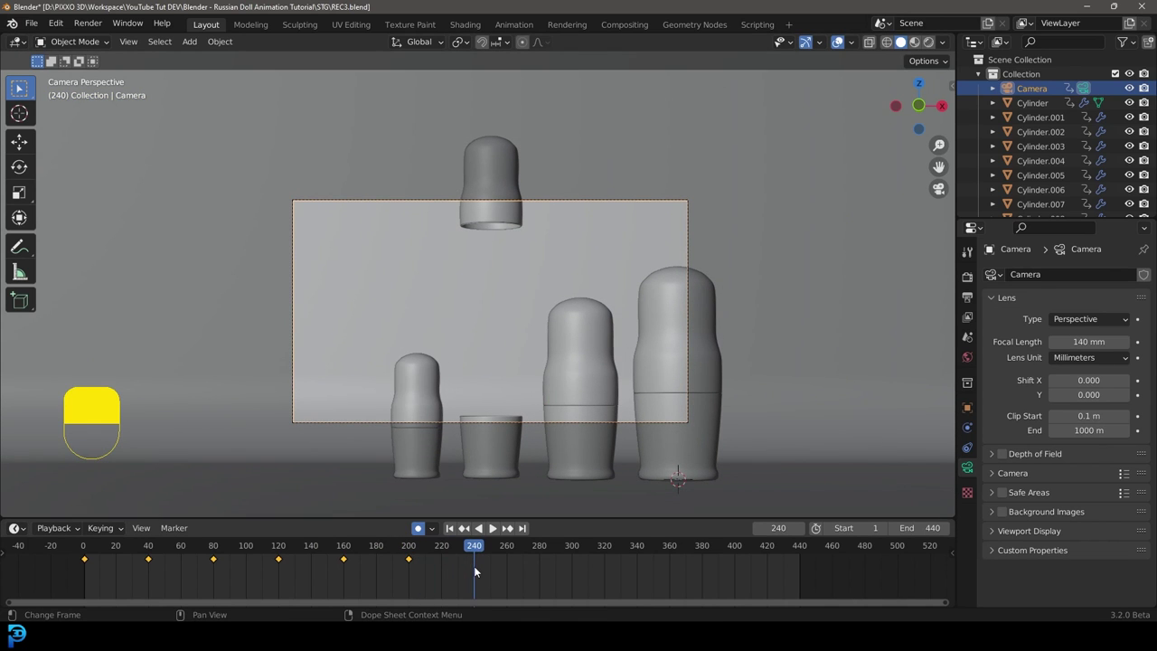
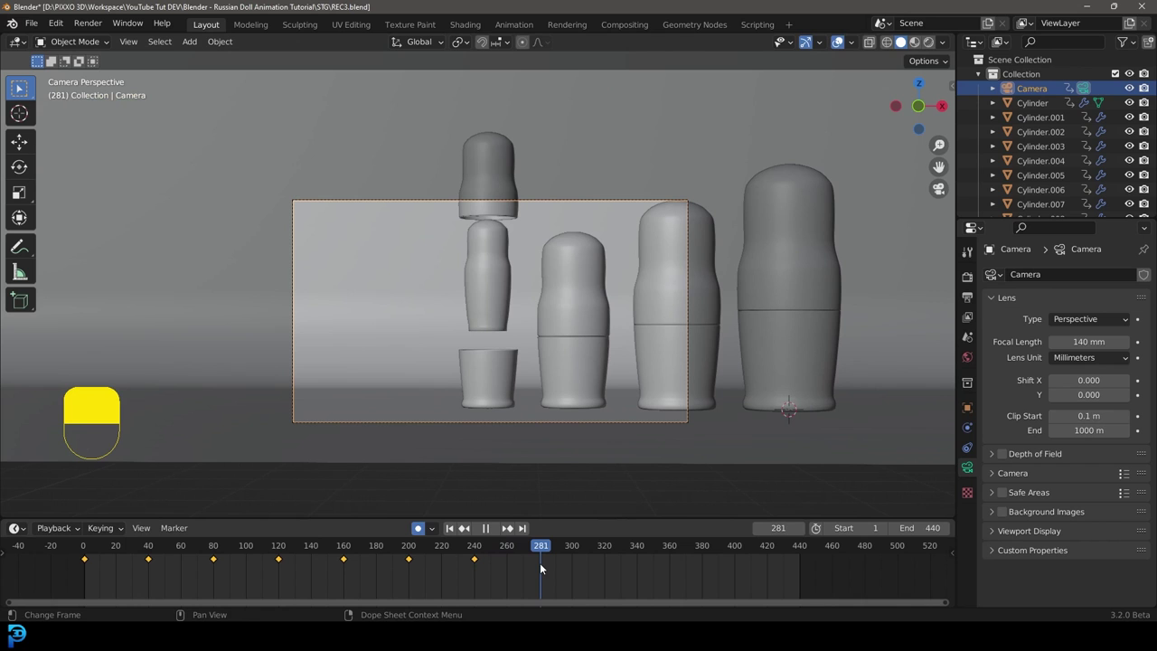
Keyframe the camera at frames 320, 360 and 400, rotating and moving it to follow the largest doll
key(r)
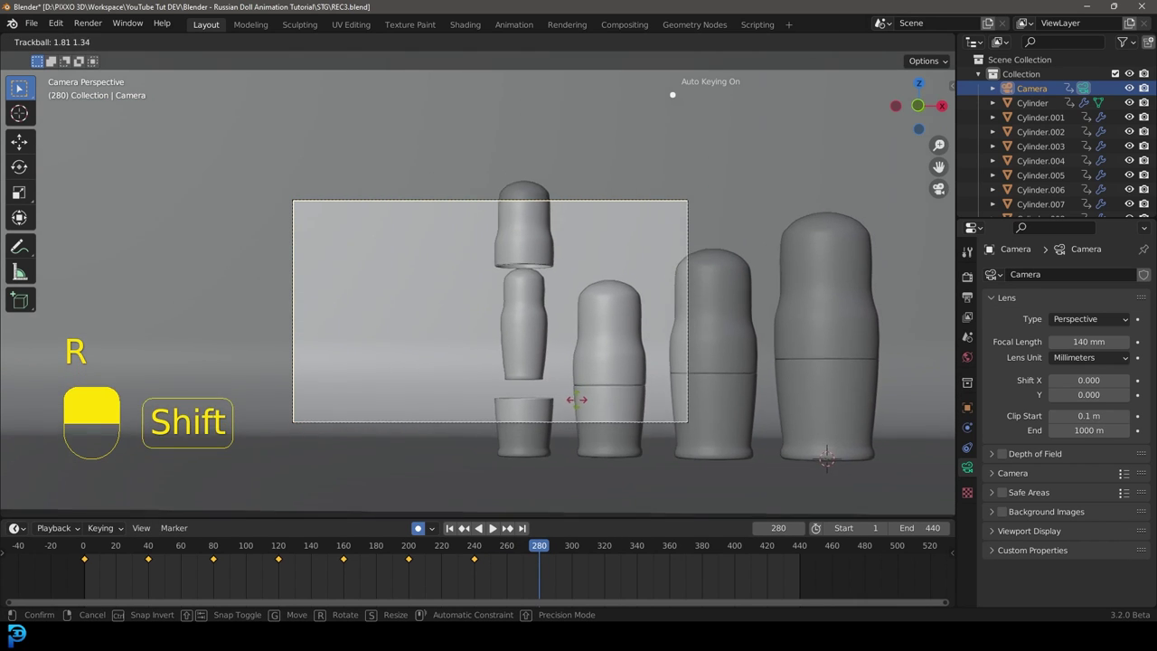
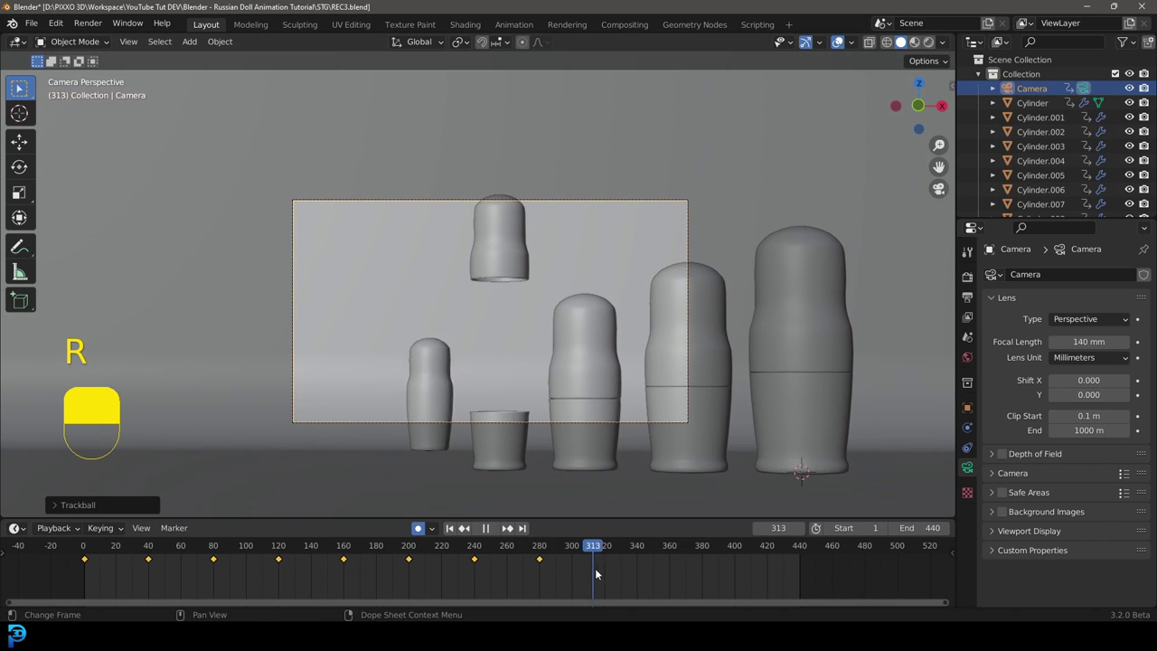
key(r)
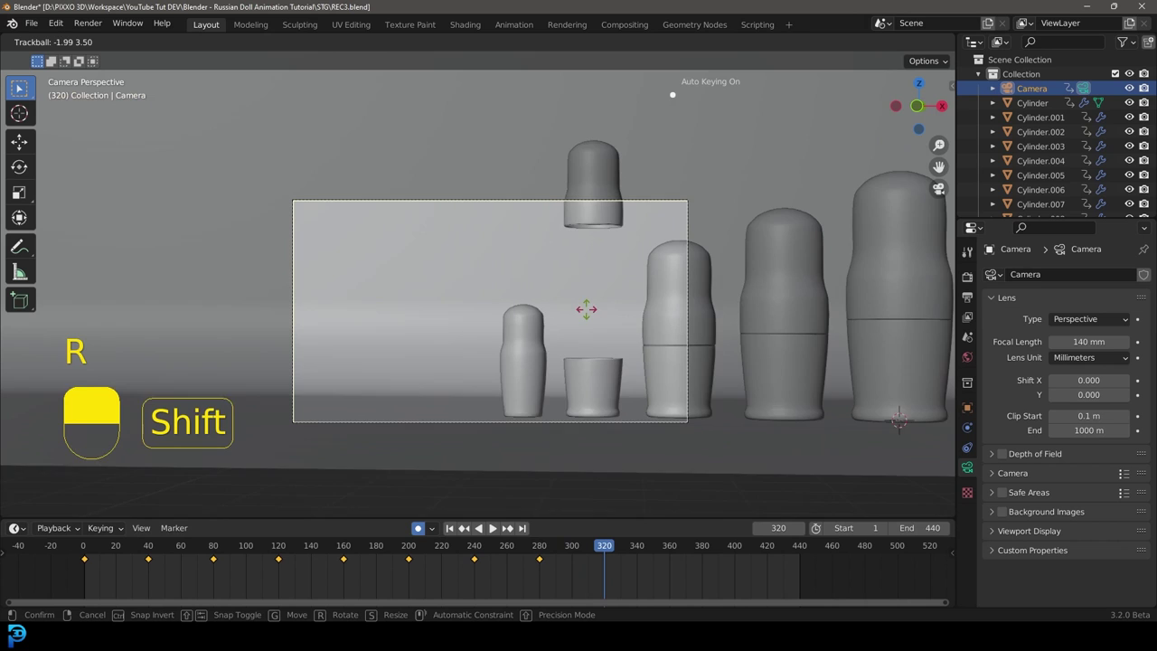
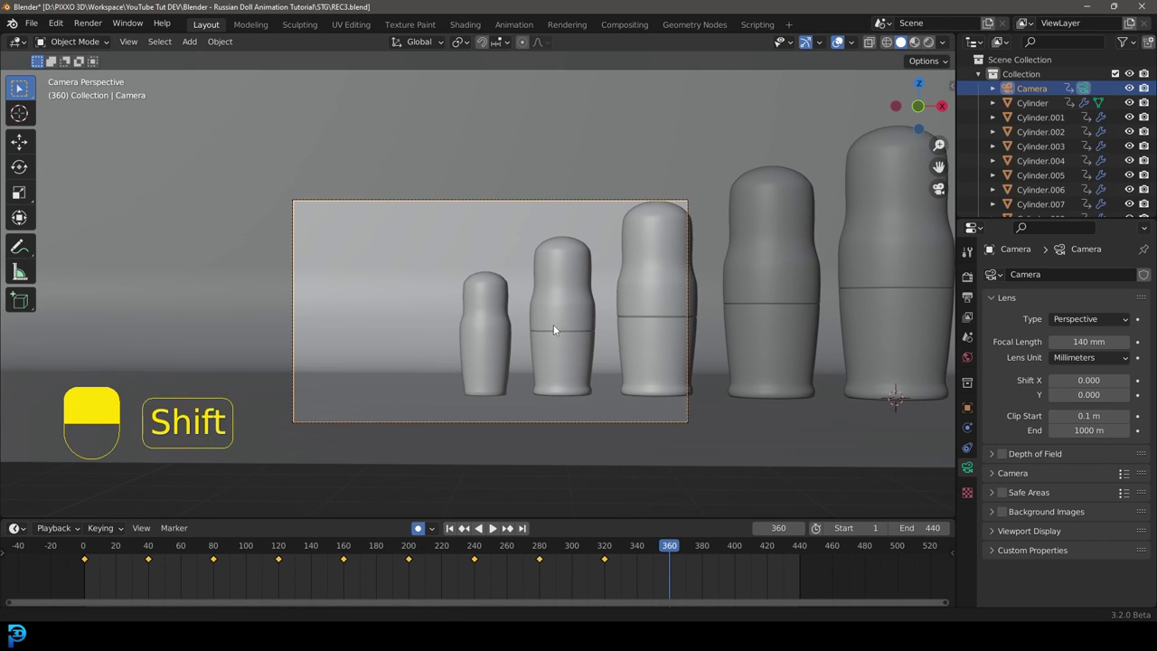
key(g)
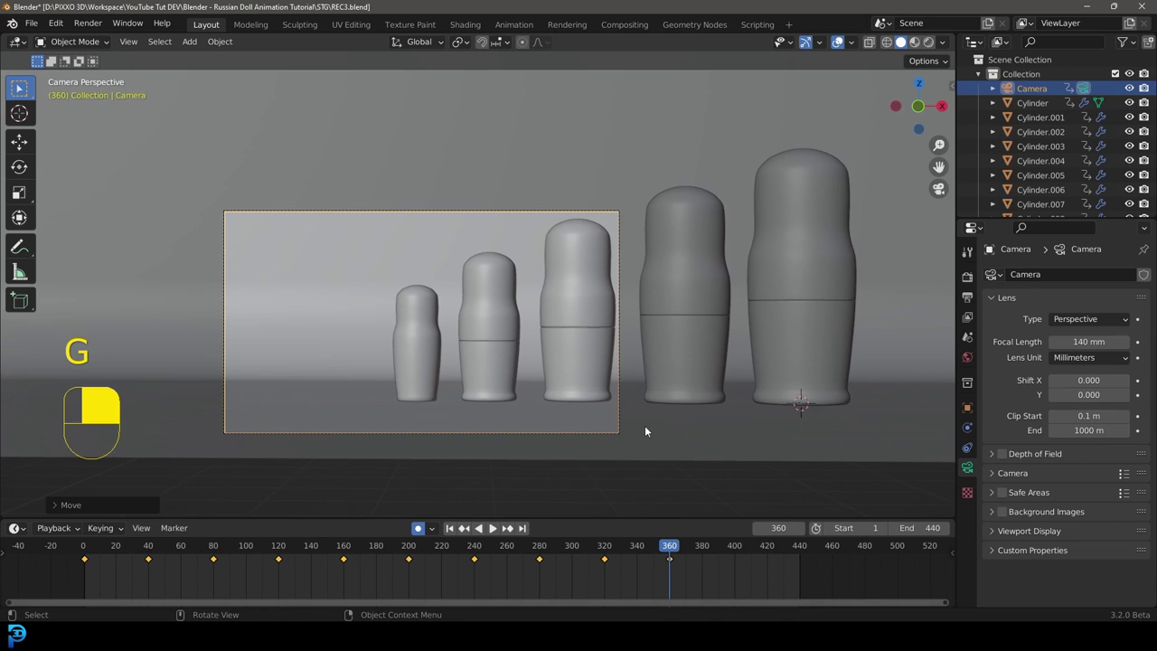
key(g)
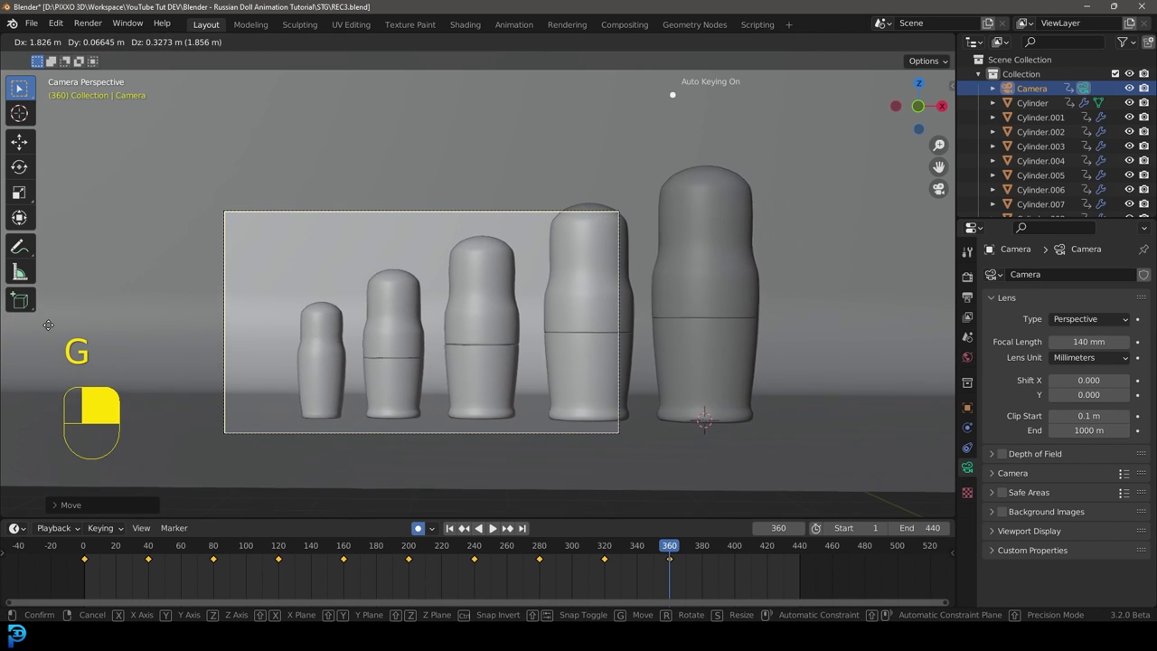
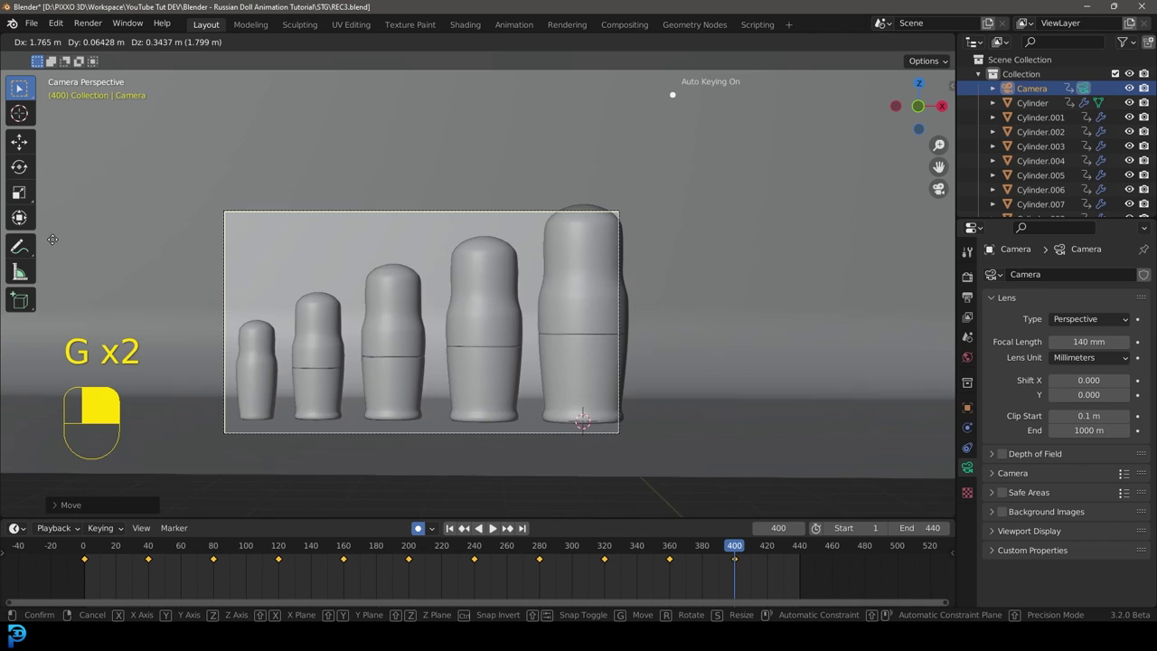
key(g)
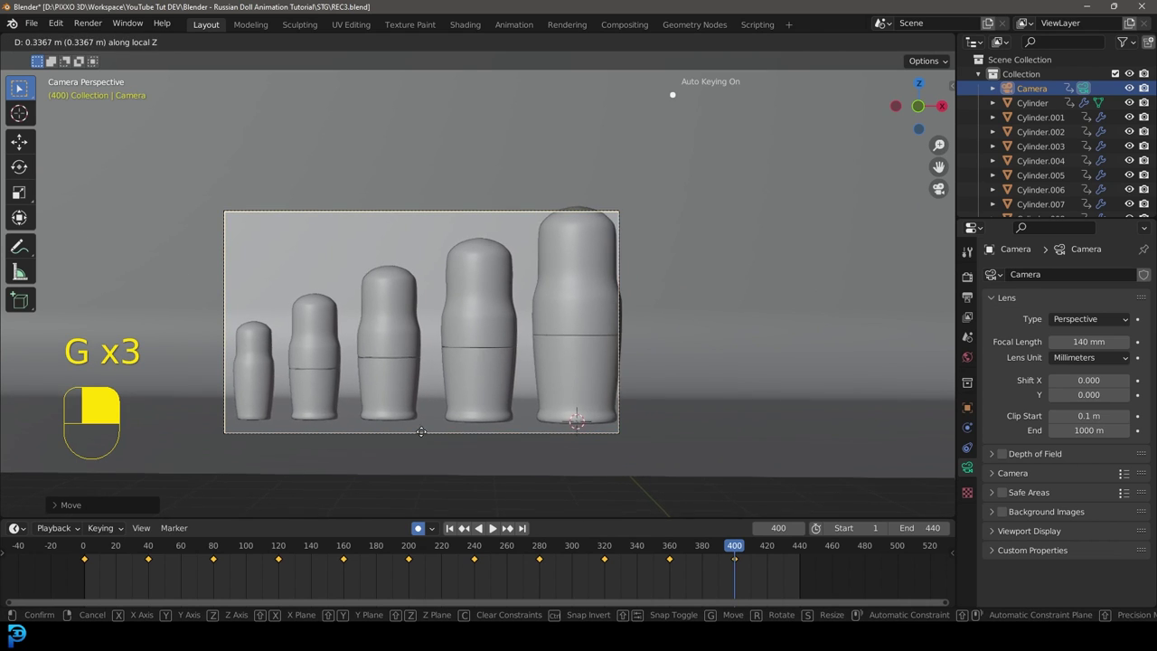
key(g)
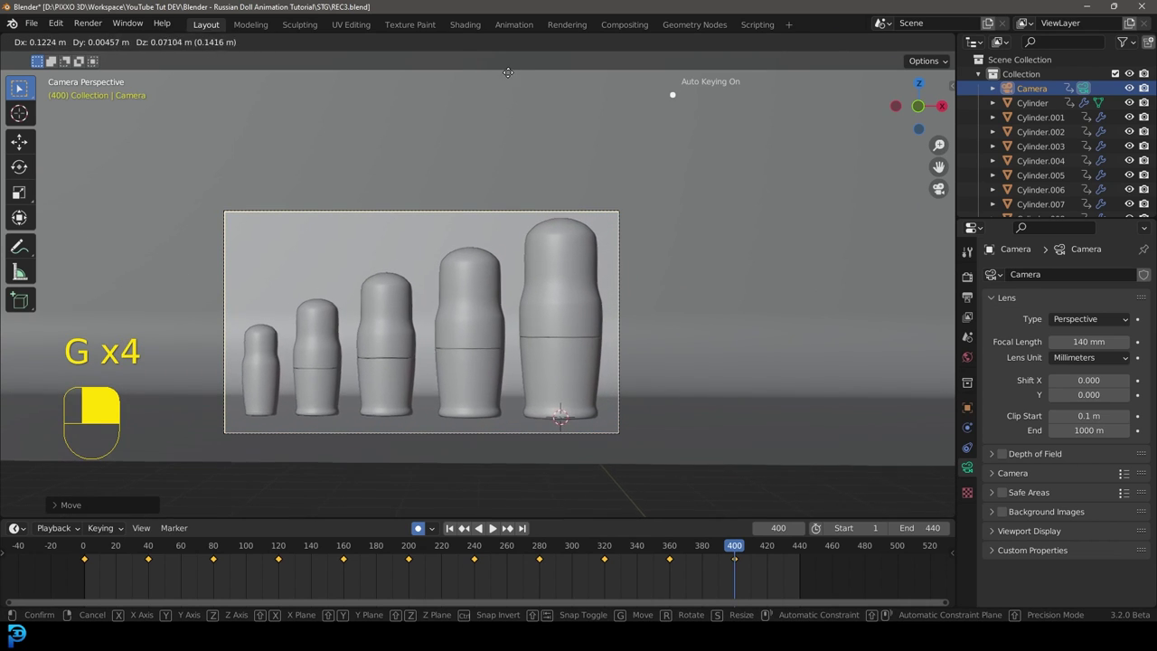
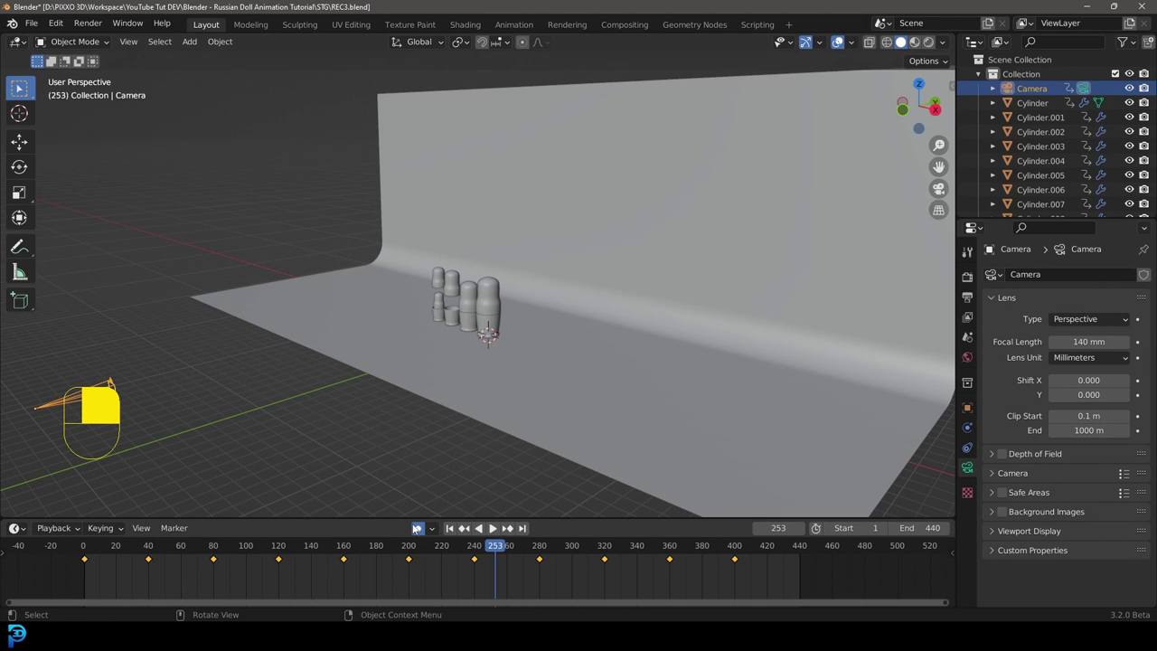
Return to the camera view of the doll set and bring up the render settings with Cycles on GPU Compute
drag(494, 521, 971, 284)
key(KP_0)
key(z)
key(z)
key(space)
key(space)
click(970, 285)
Set the World colour to an Environment Texture loaded with the studio_small_03_4k HDRI
drag(970, 284, 1120, 284)
drag(1120, 284, 970, 363)
drag(970, 363, 1056, 363)
drag(1056, 363, 1039, 388)
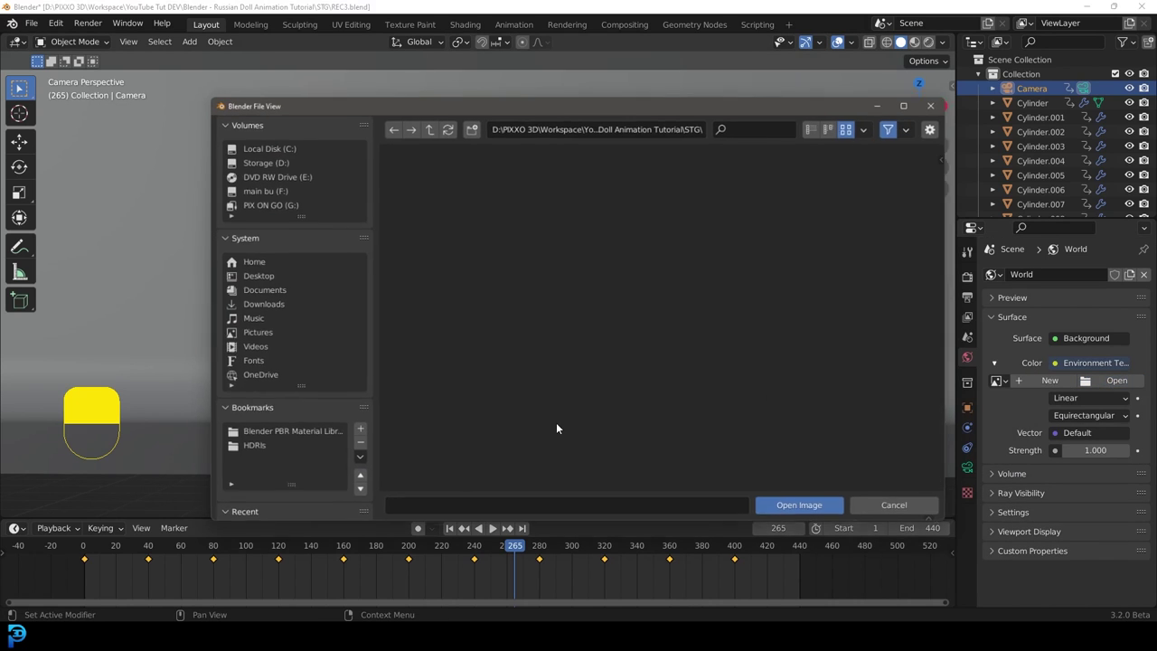
drag(301, 316, 266, 443)
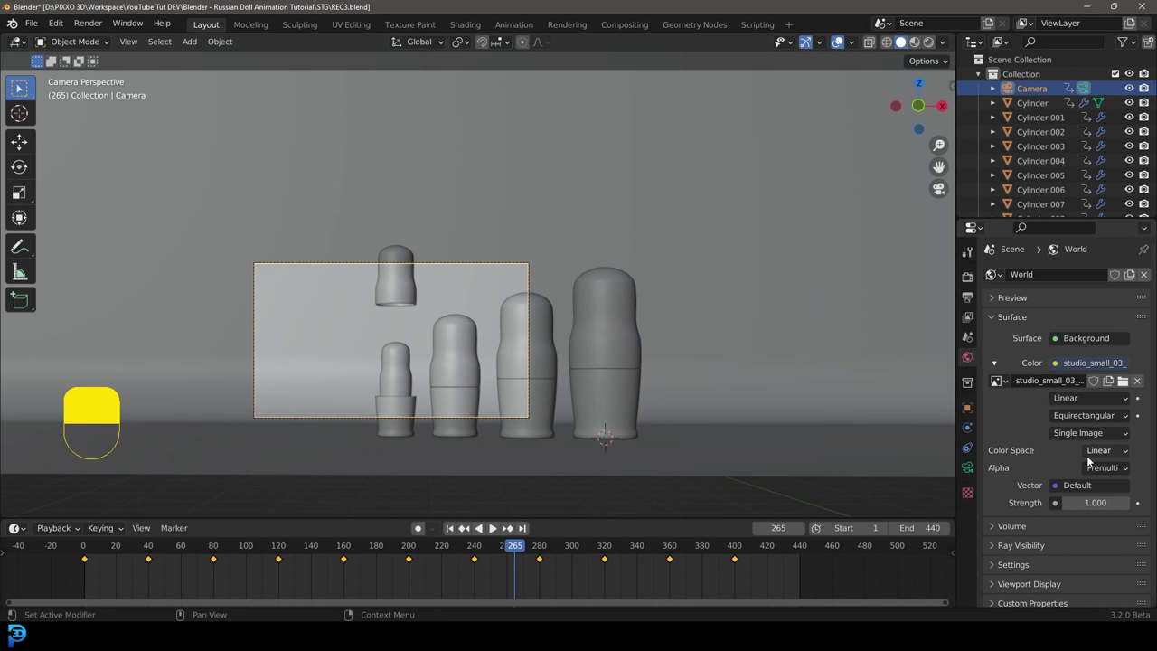
drag(533, 352, 500, 363)
Preview the HDRI-lit dolls in Rendered shading and save the file as REC3
key(z)
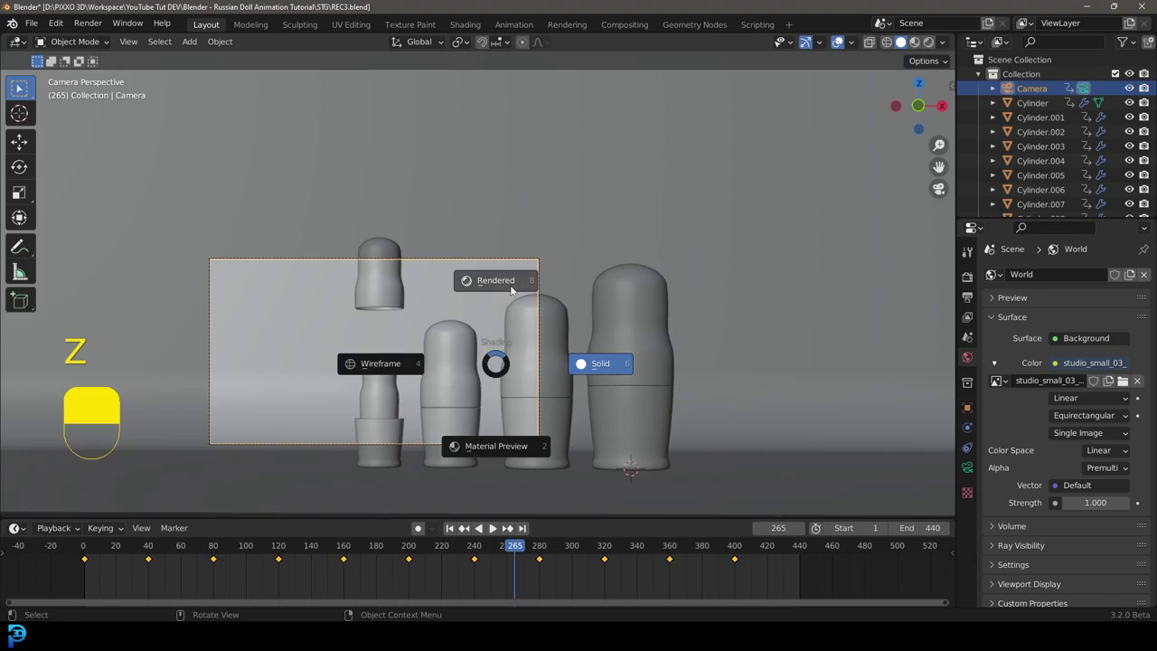
drag(513, 281, 486, 307)
key(ctrl+s)
key(ctrl+s)
key(ctrl+b)
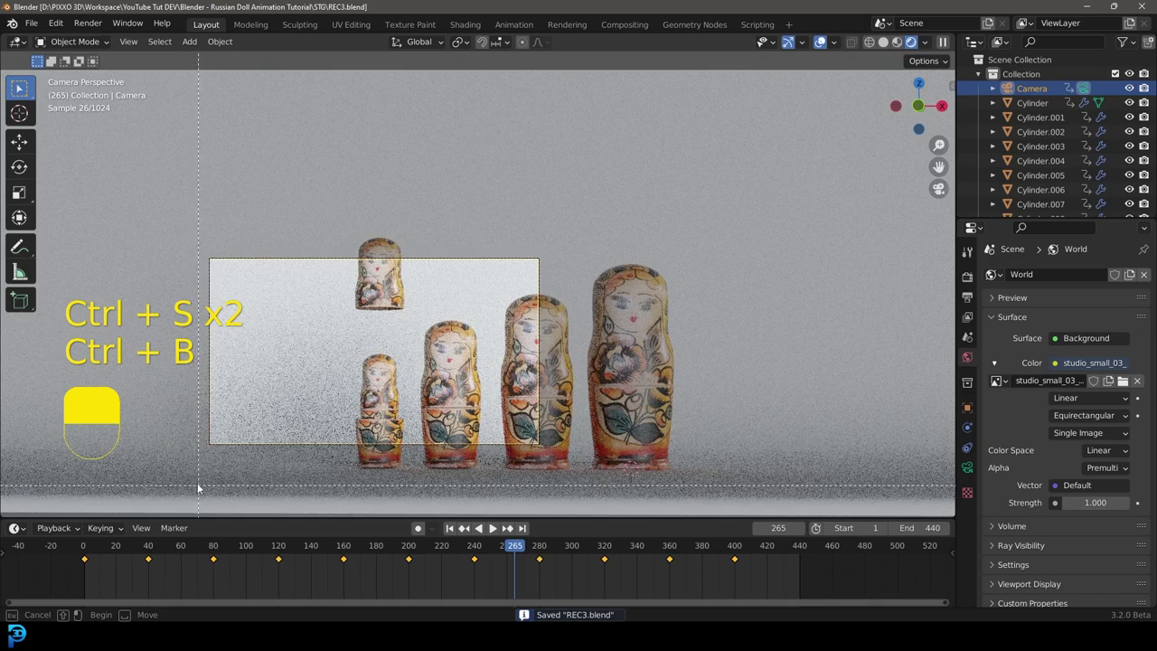
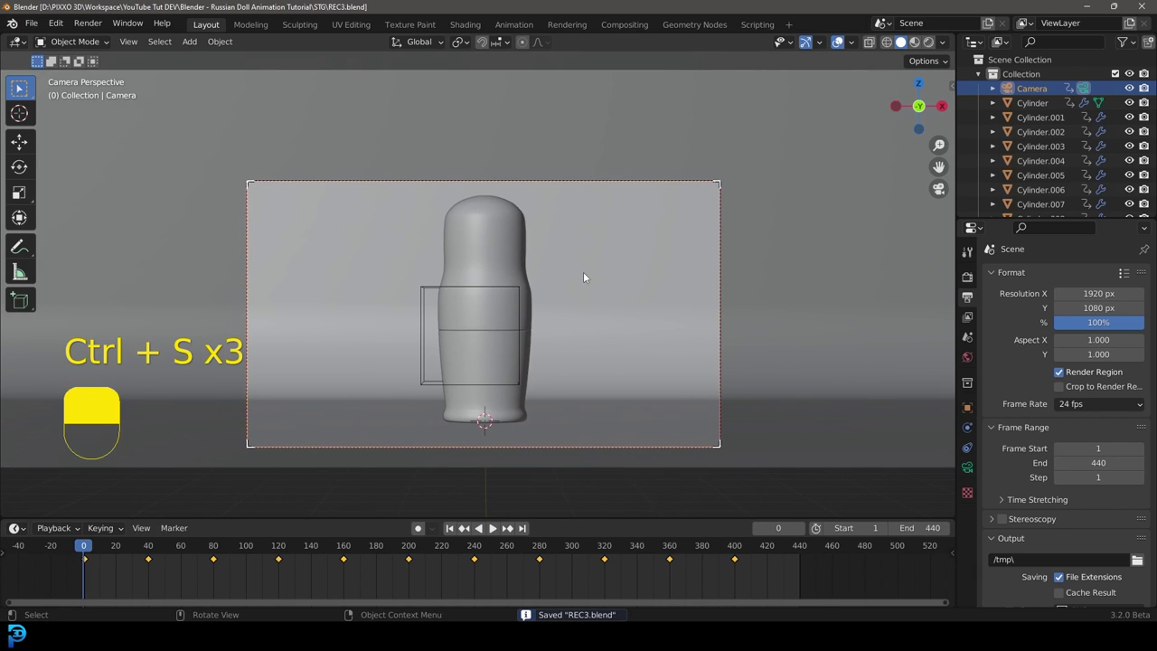
Play the textured doll animation in Rendered shading through the camera and stop it
key(z)
drag(588, 354, 786, 299)
key(space)
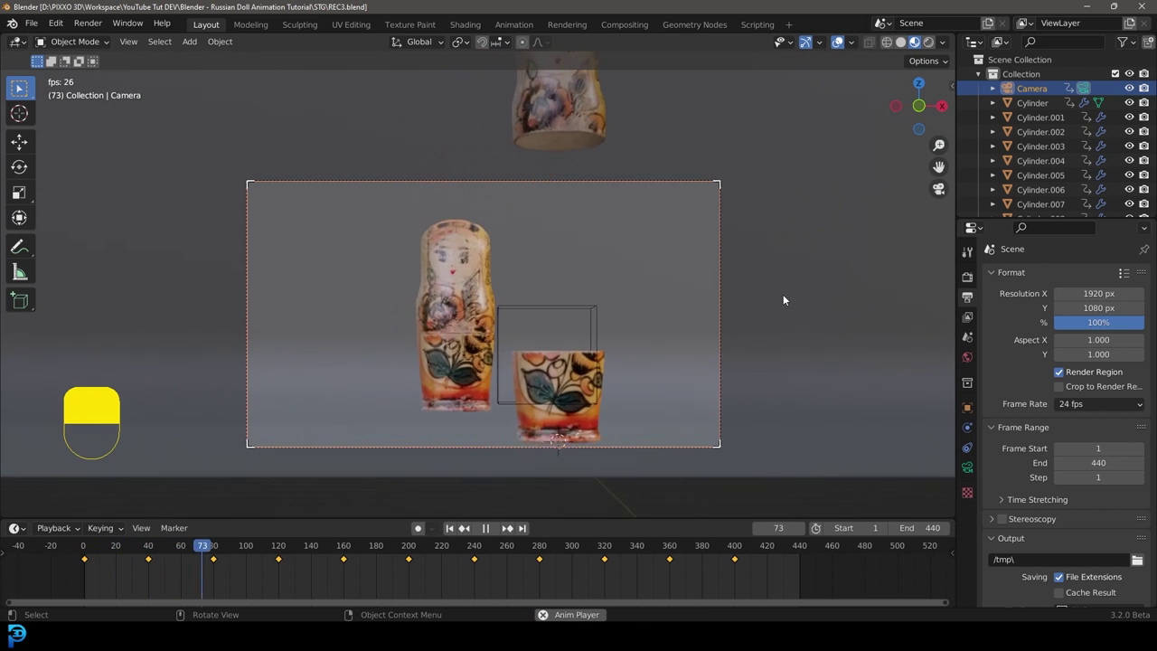
key(space)
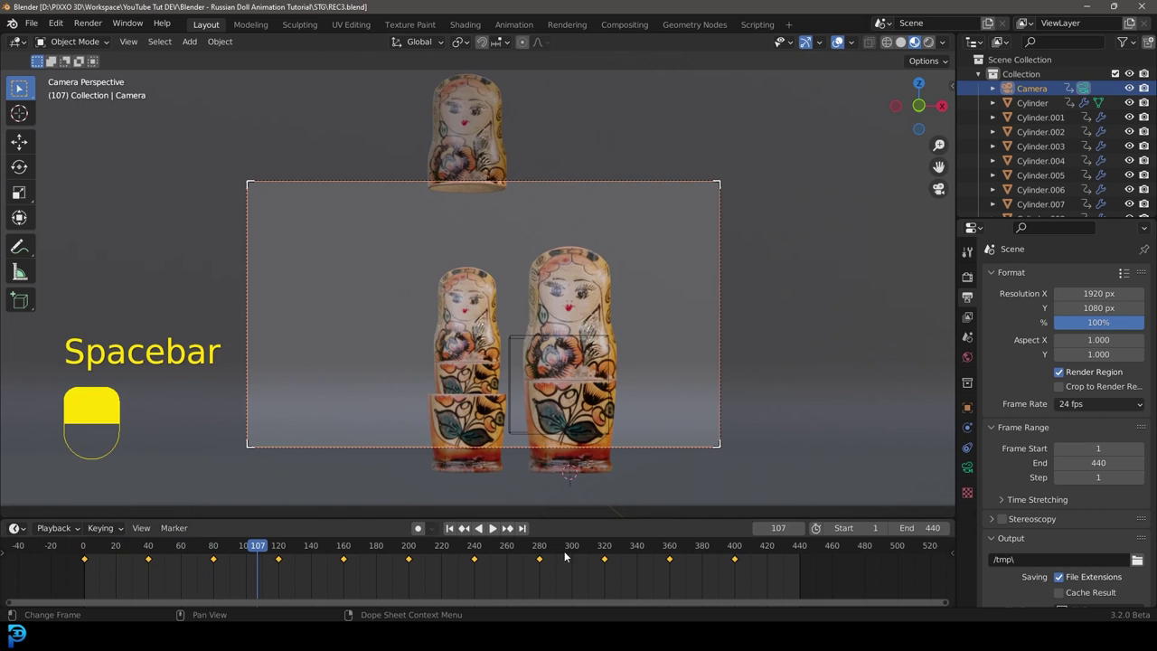